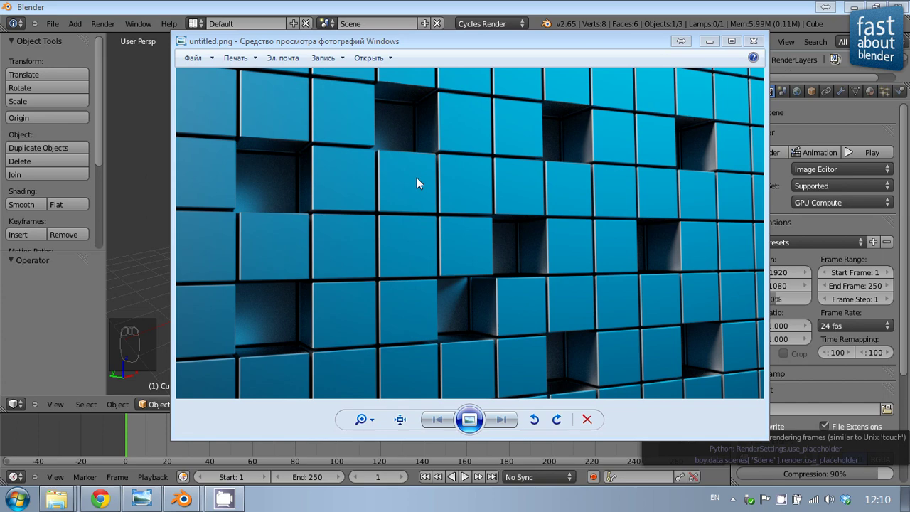
- Close the photo viewer showing the finished render and return to the Blender scene
drag(133, 173, 473, 222)
middle_click(473, 222)
click(430, 215)
middle_click(430, 215)
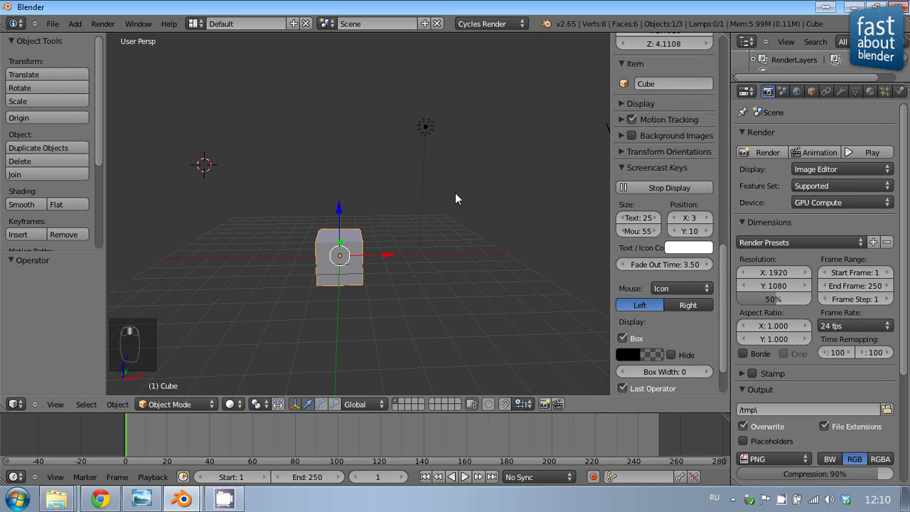
- Move the default cube to a new spot in the scene
drag(472, 294, 373, 242)
drag(373, 242, 230, 242)
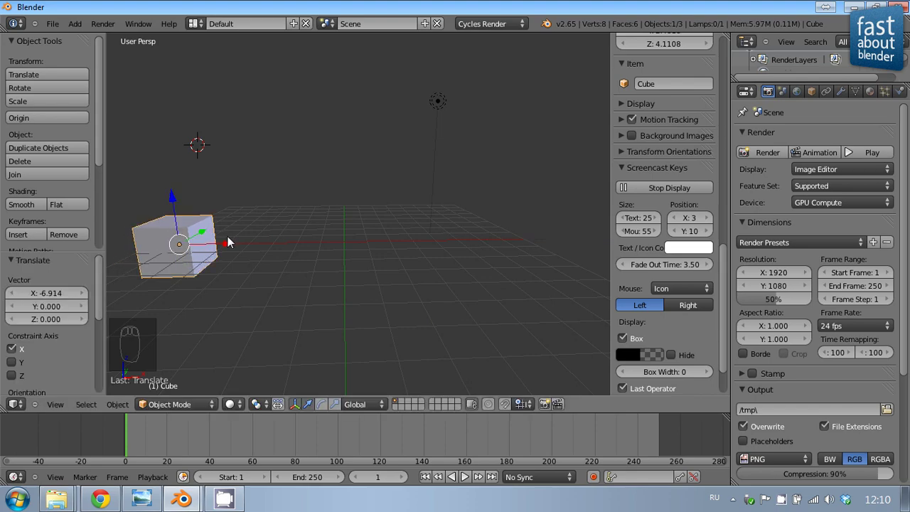
drag(500, 293, 306, 266)
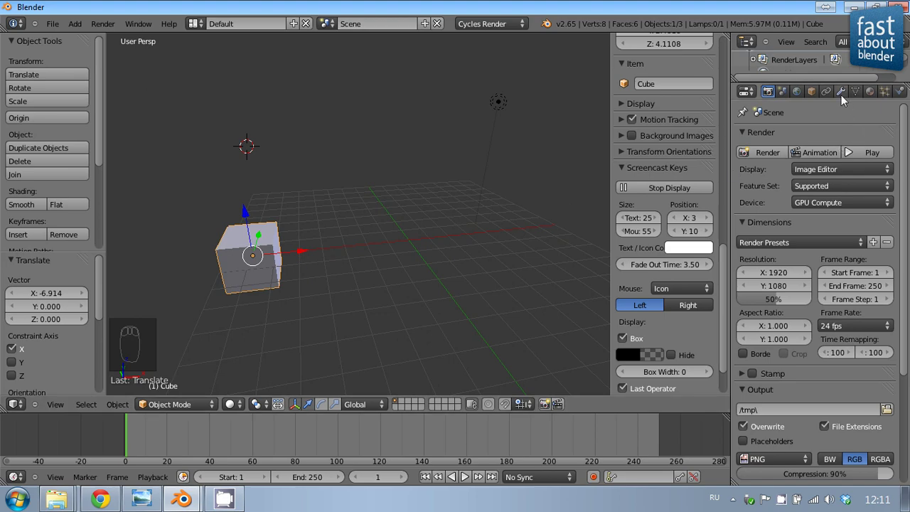
- Add an Array modifier that repeats the cube into a long row
drag(846, 96, 773, 141)
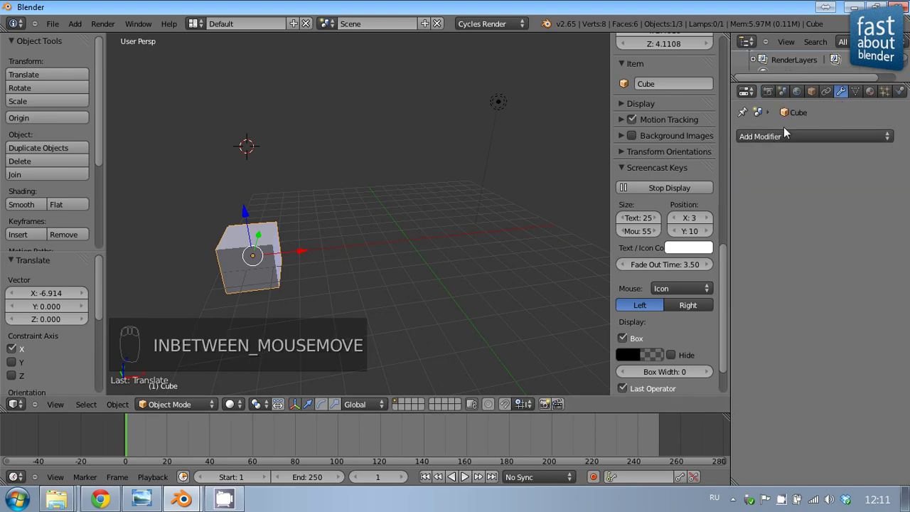
drag(752, 143, 595, 168)
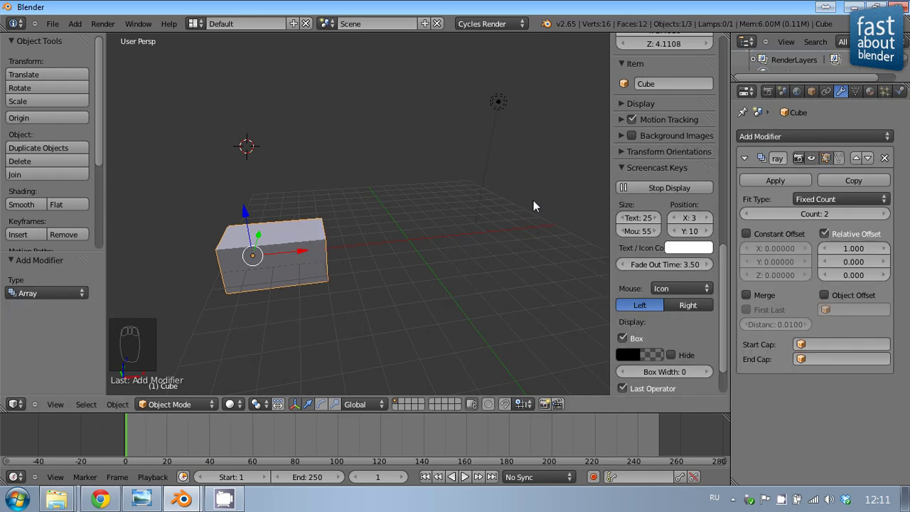
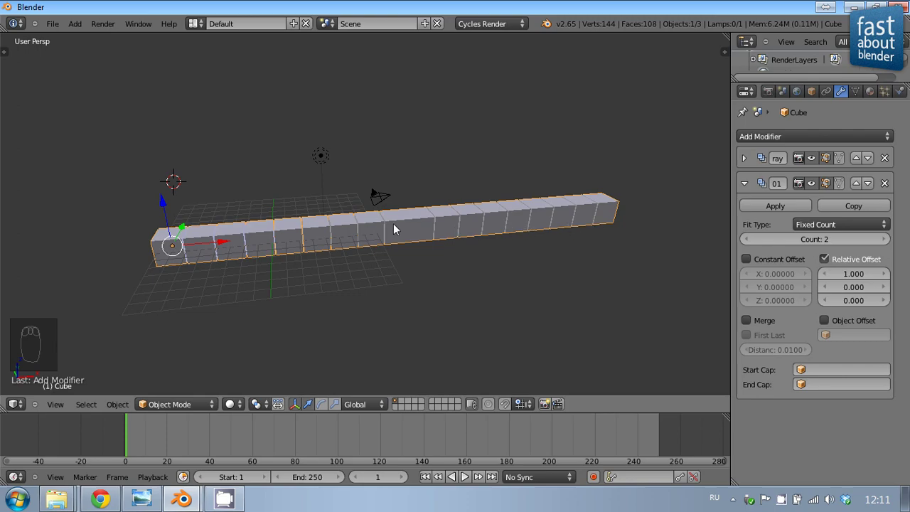
- Add a second Array with X offset 0 and Z offset 1.05, stacking the row seven high
drag(850, 267, 866, 325)
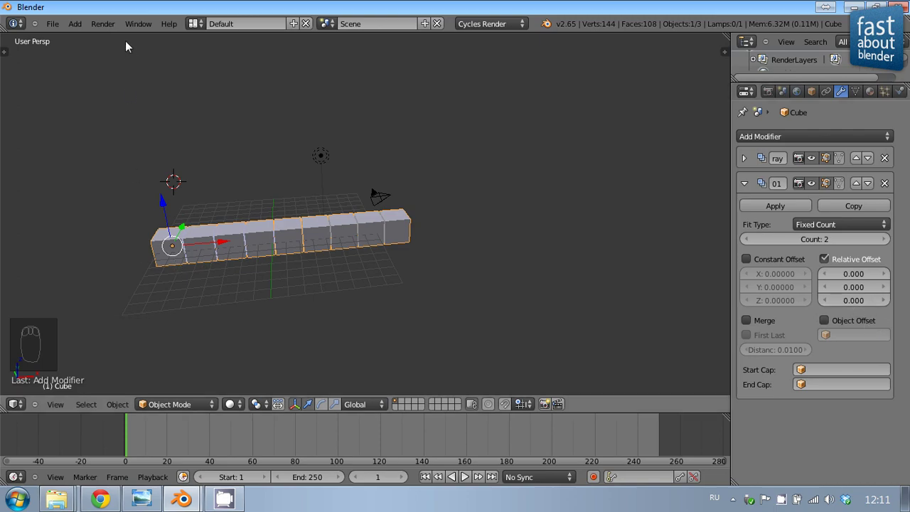
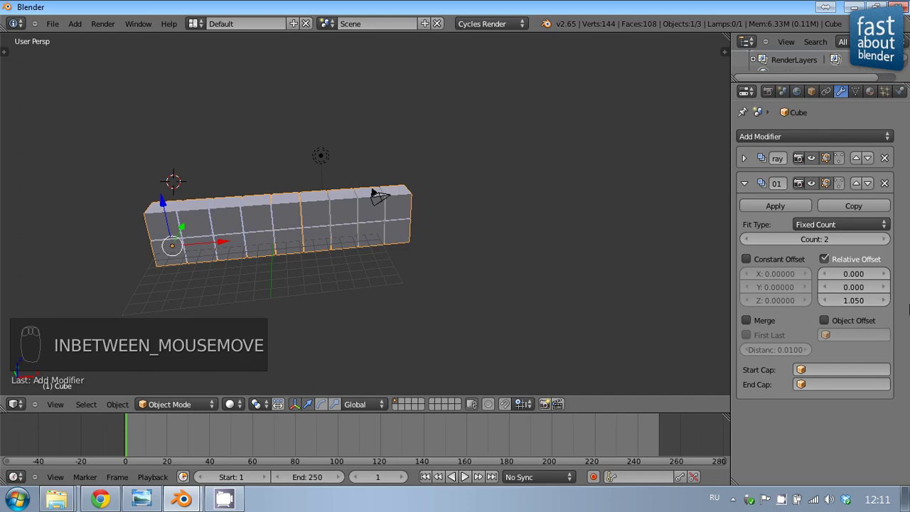
drag(888, 249, 387, 286)
drag(386, 286, 725, 187)
- Dismiss the Add Modifier menu without choosing anything and orbit around the cube wall
drag(750, 185, 598, 169)
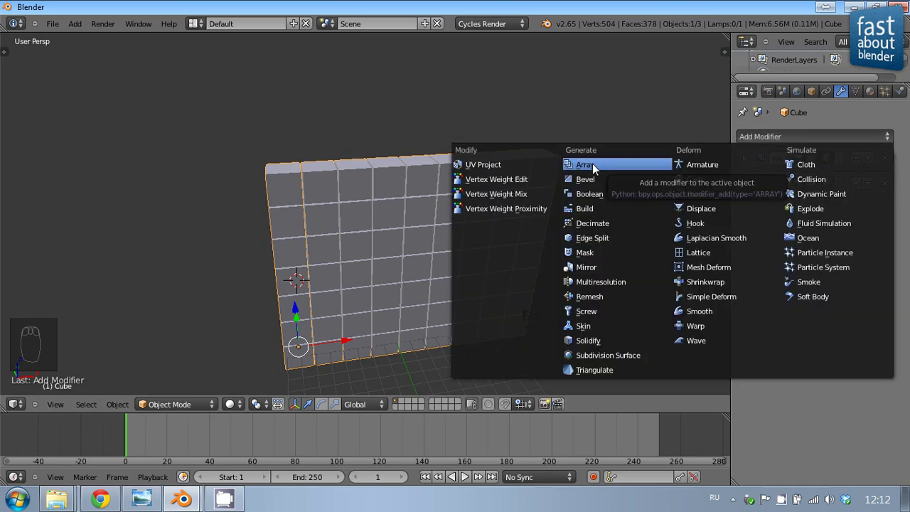
middle_click(303, 260)
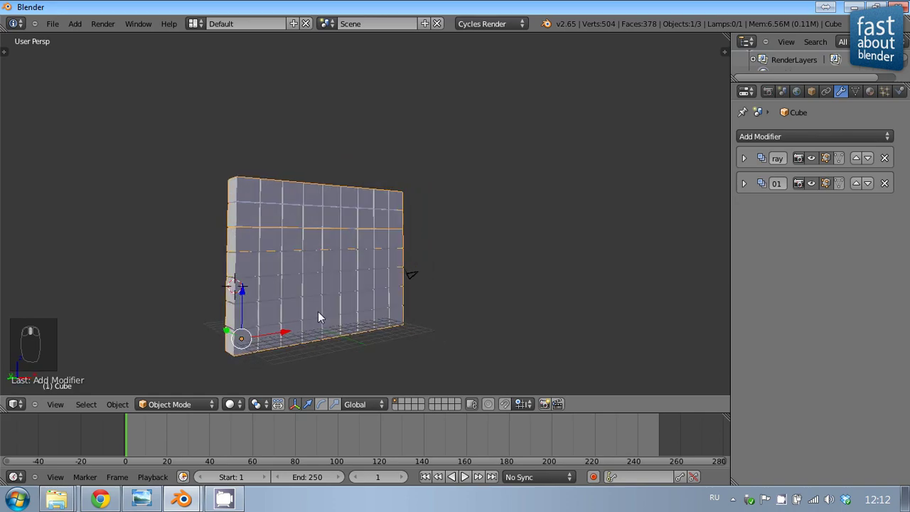
middle_click(293, 258)
middle_click(287, 257)
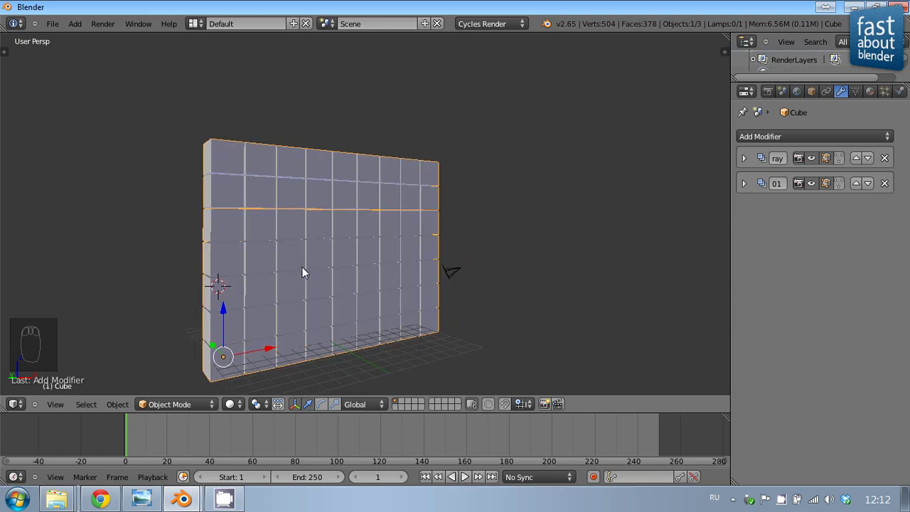
- Look through the scene camera and move it closer so the wall fills the frame
key(ctrl+alt+KP_0)
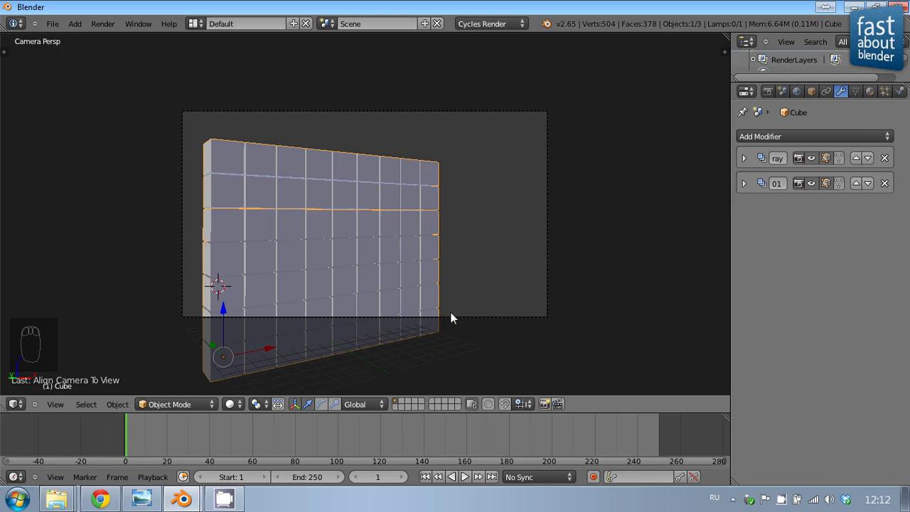
drag(463, 322, 275, 256)
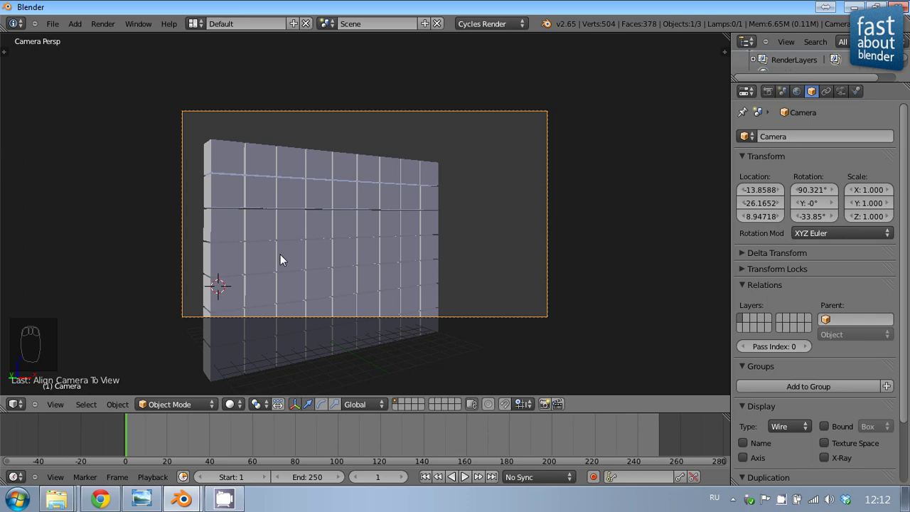
key(g)
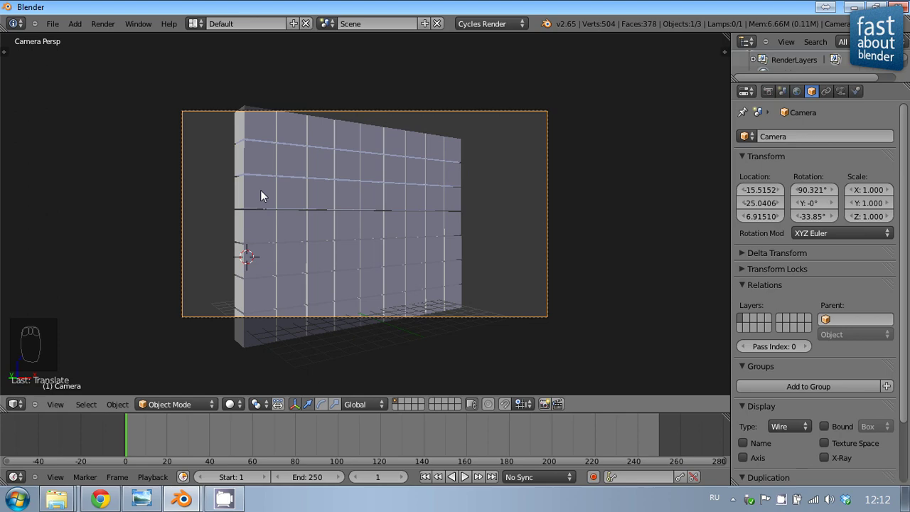
key(shift+f)
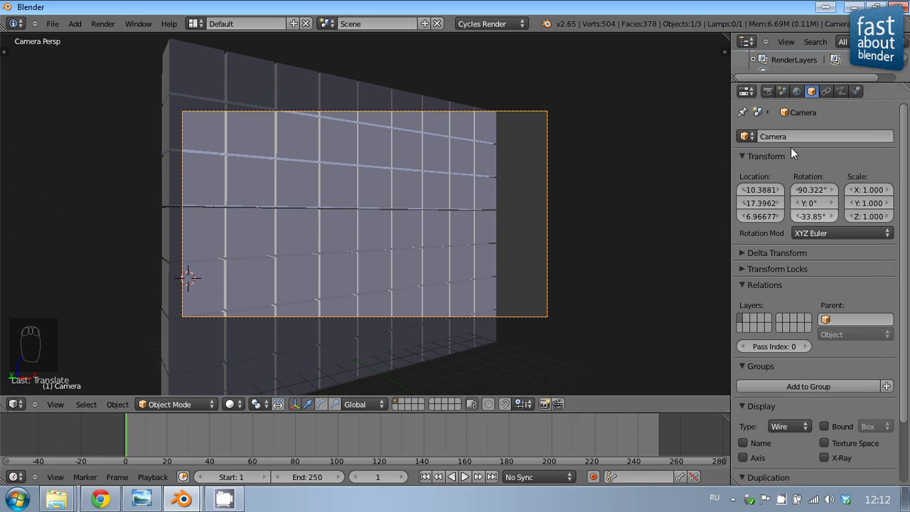
- Add a third Array with X offset 0, Y offset 1.05 and Count 3 to deepen the wall
drag(375, 163, 794, 140)
drag(795, 140, 854, 304)
drag(855, 300, 863, 312)
drag(863, 314, 858, 304)
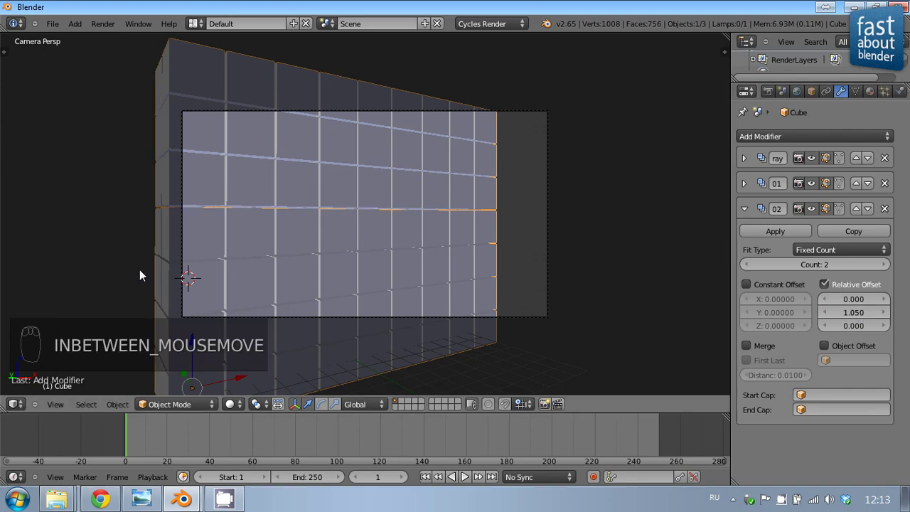
click(890, 273)
- Orbit to check the wall's depth, then return to the camera view
middle_click(142, 259)
middle_click(135, 323)
middle_click(285, 305)
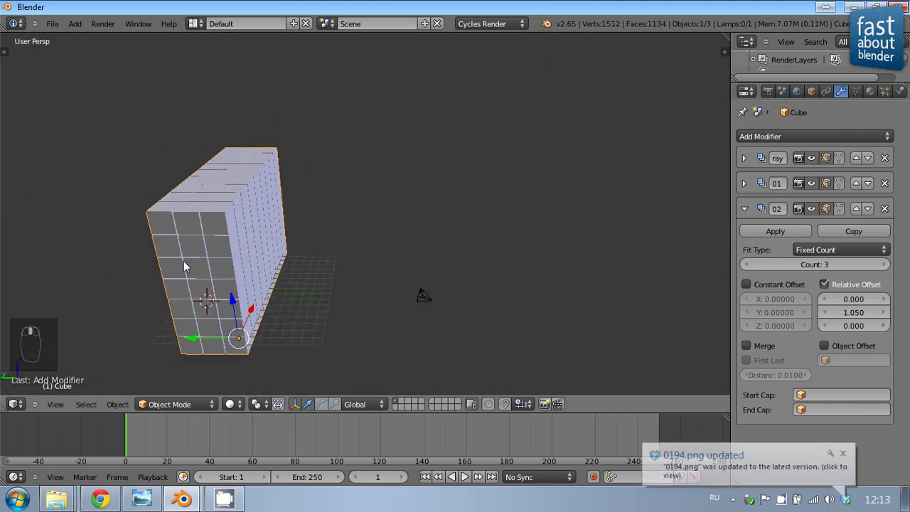
key(KP_0)
key(KP_Decimal)
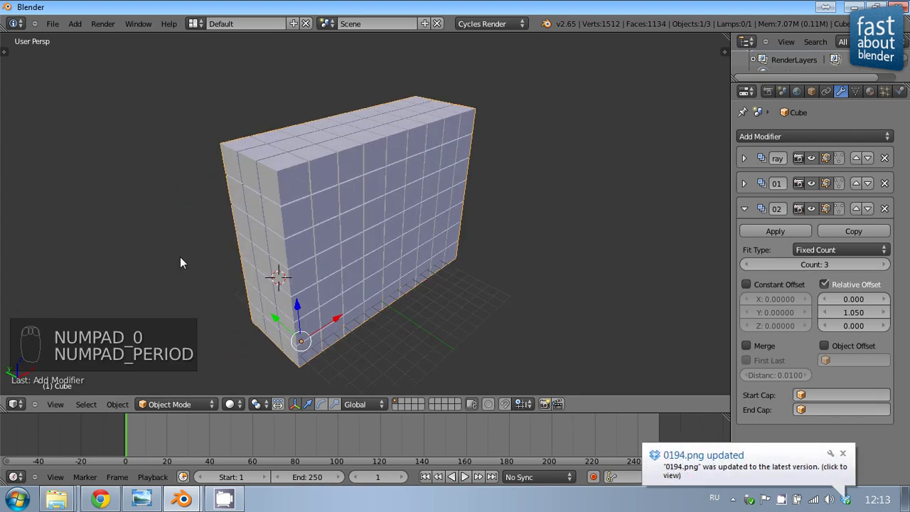
key(KP_0)
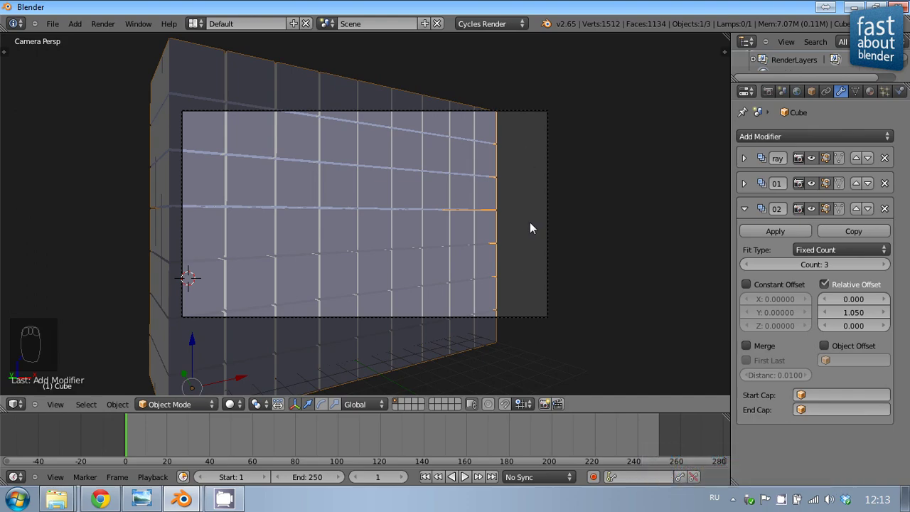
- Set the first Array count to 12 and the second Array count to 8
drag(747, 212, 890, 213)
click(890, 213)
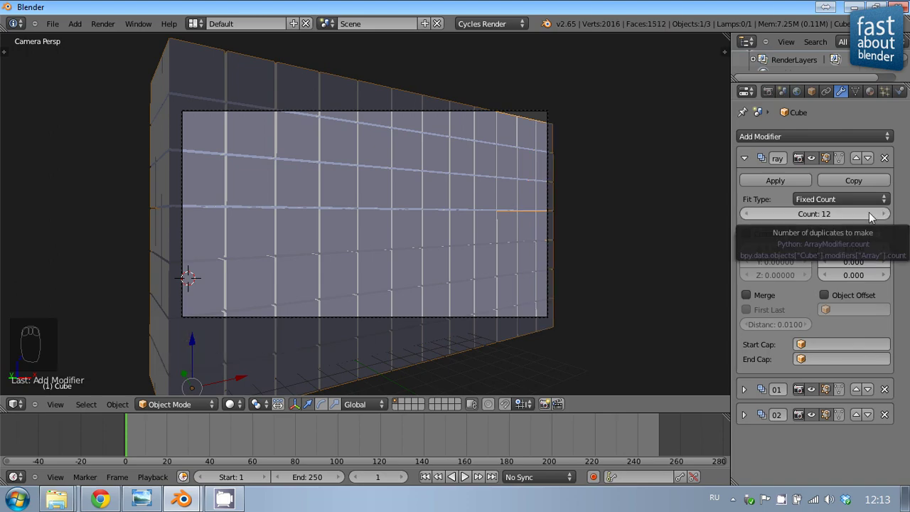
drag(748, 160, 889, 244)
drag(888, 240, 254, 191)
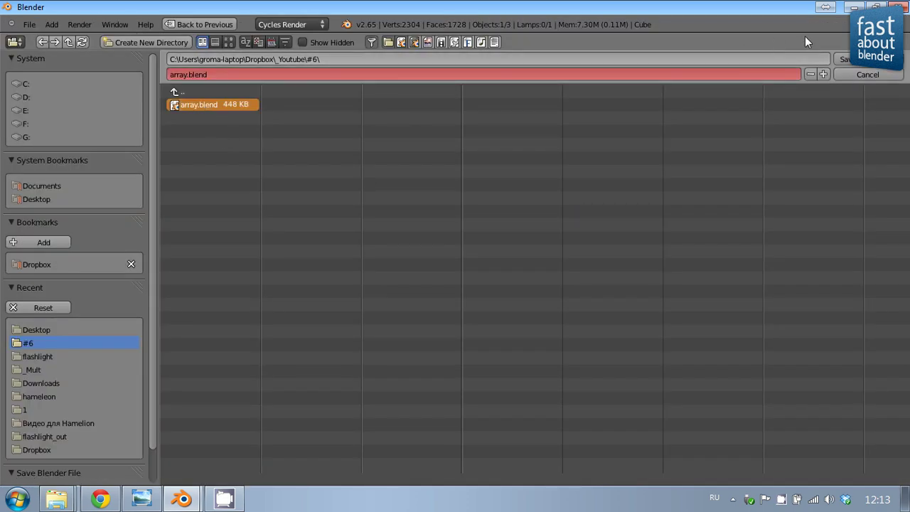
- Save the scene as array.blend and bring up the World settings
key(ctrl+s)
drag(758, 82, 327, 216)
drag(384, 205, 811, 116)
drag(803, 97, 772, 107)
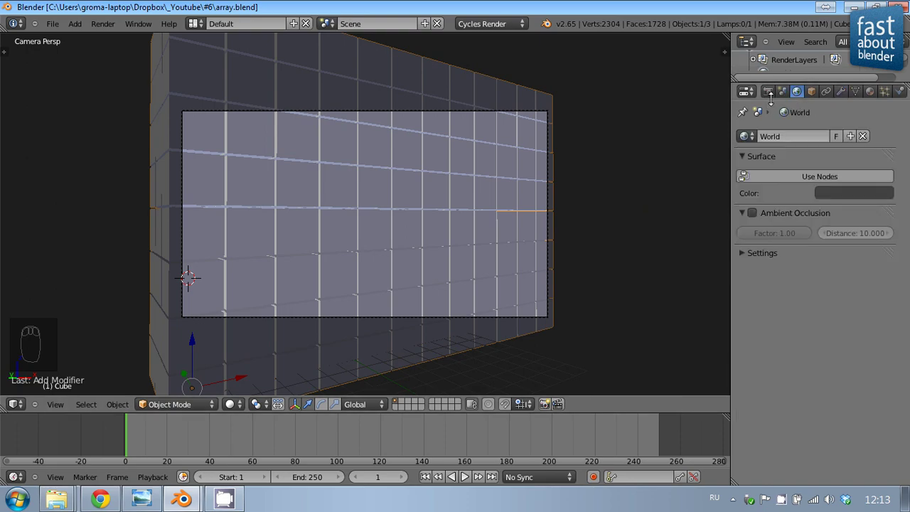
- Enable Use Nodes for the world and view the wall from the top
drag(791, 184, 821, 213)
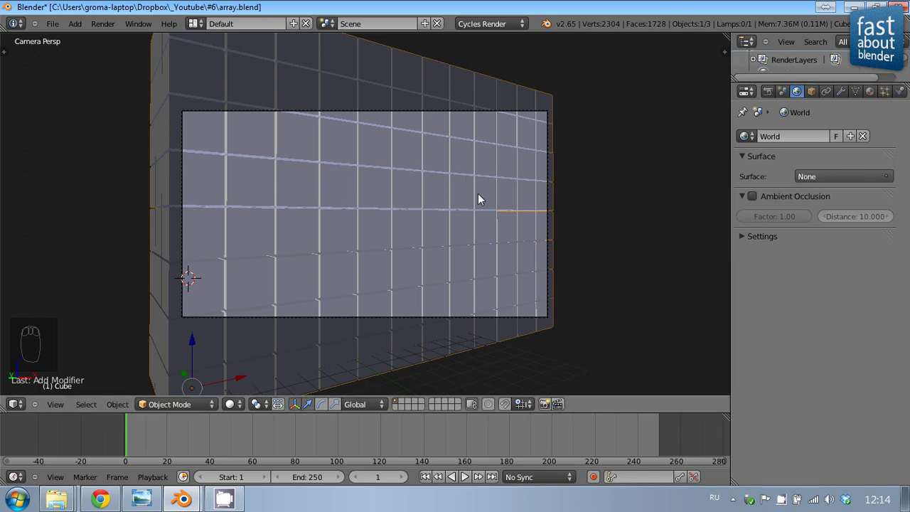
drag(496, 205, 529, 166)
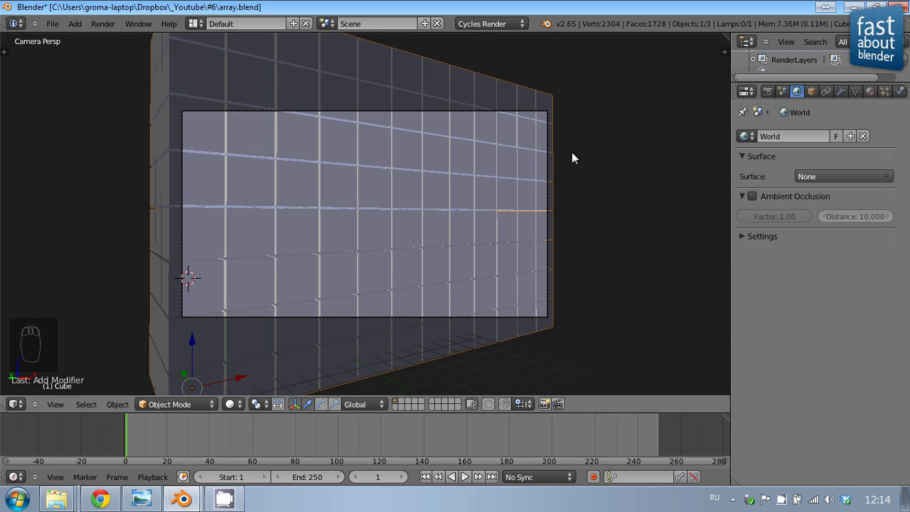
key(KP_7)
- Select the lamp and change its type to Sun
drag(536, 176, 397, 114)
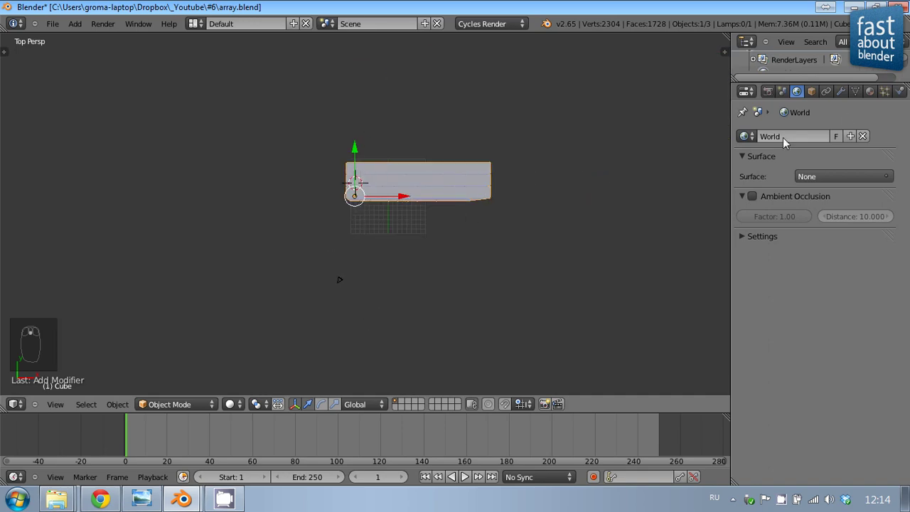
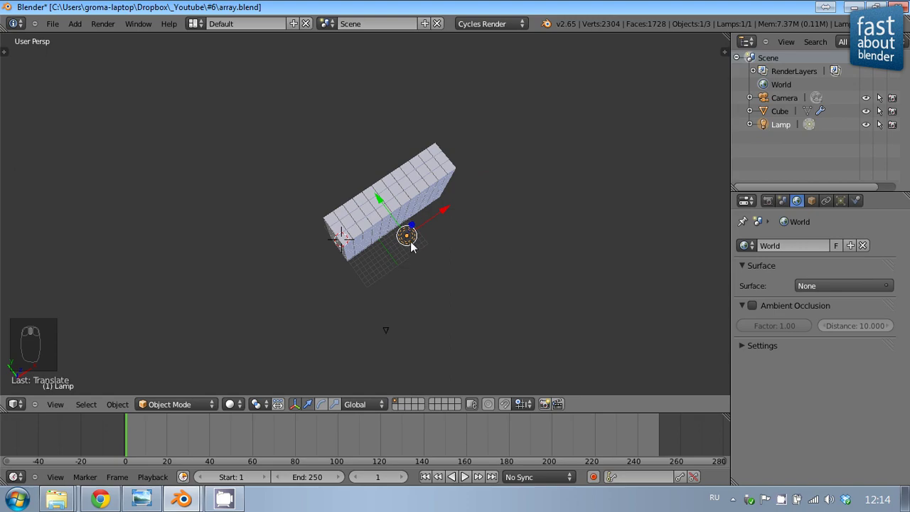
drag(415, 189, 448, 377)
drag(421, 346, 519, 224)
drag(461, 207, 784, 242)
drag(845, 203, 784, 307)
drag(784, 307, 782, 325)
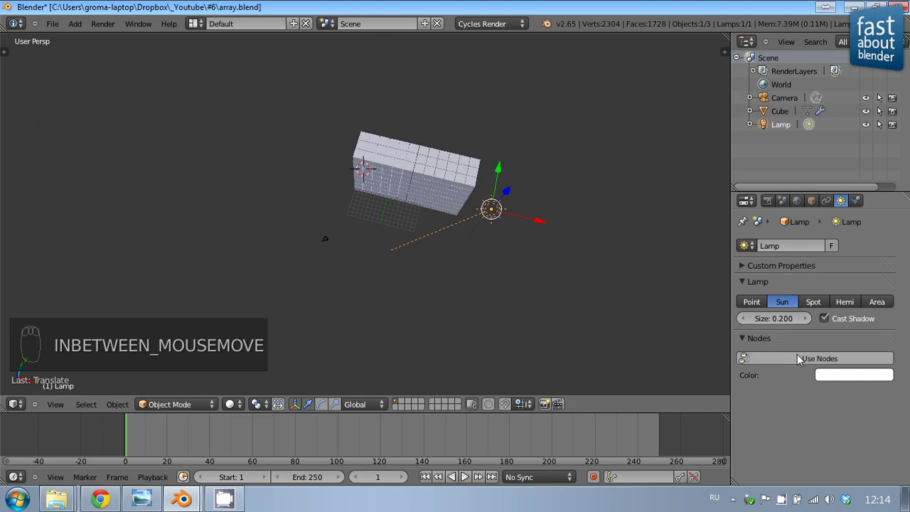
- Enable Use Nodes on the sun, set its colour to blue and strength to 5
drag(802, 362, 844, 393)
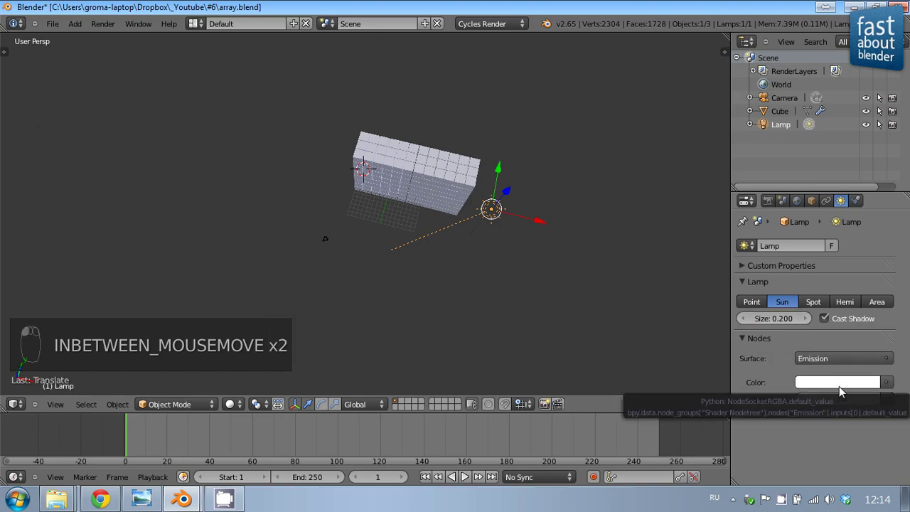
drag(838, 389, 856, 202)
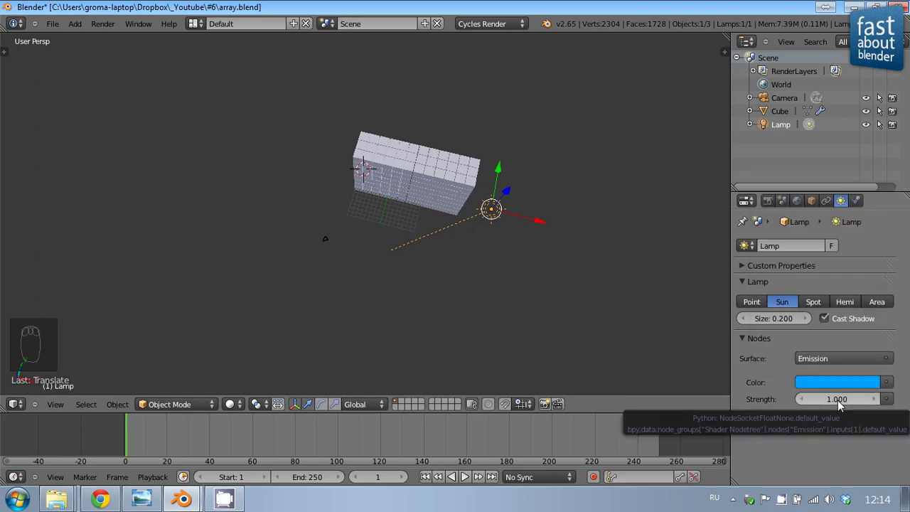
drag(842, 403, 850, 443)
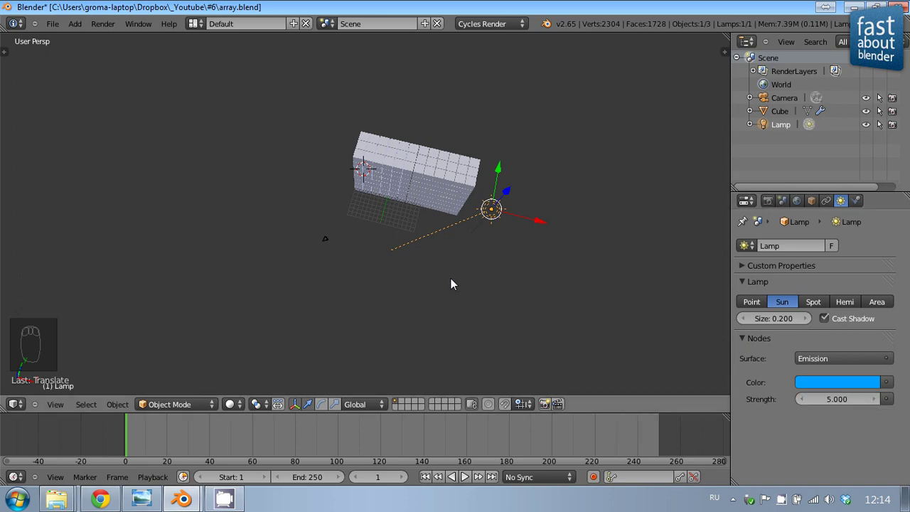
- From the top view, duplicate the sun lamp and move the copy across the wall
key(KP_7)
key(r)
middle_click(542, 320)
drag(451, 219, 414, 183)
- Aim the new lamp back toward the wall and change its colour to white
key(KP_7)
key(shift+d)
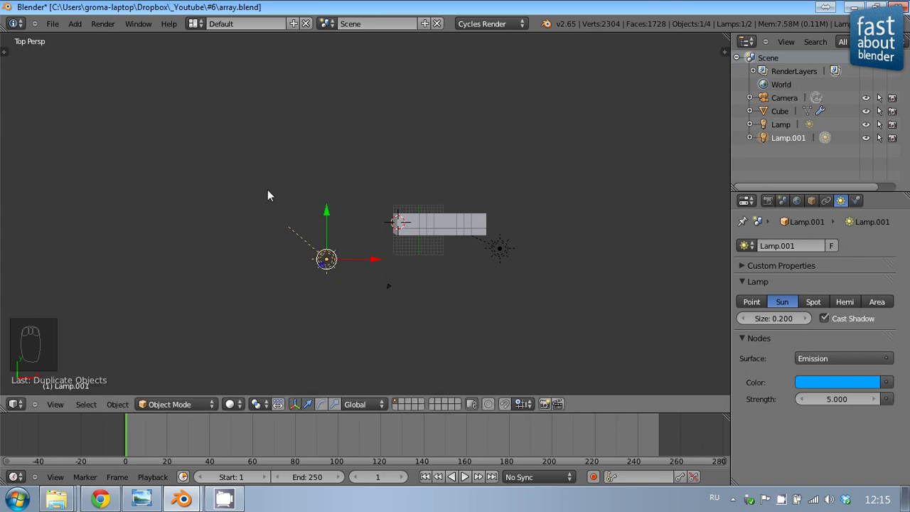
key(r)
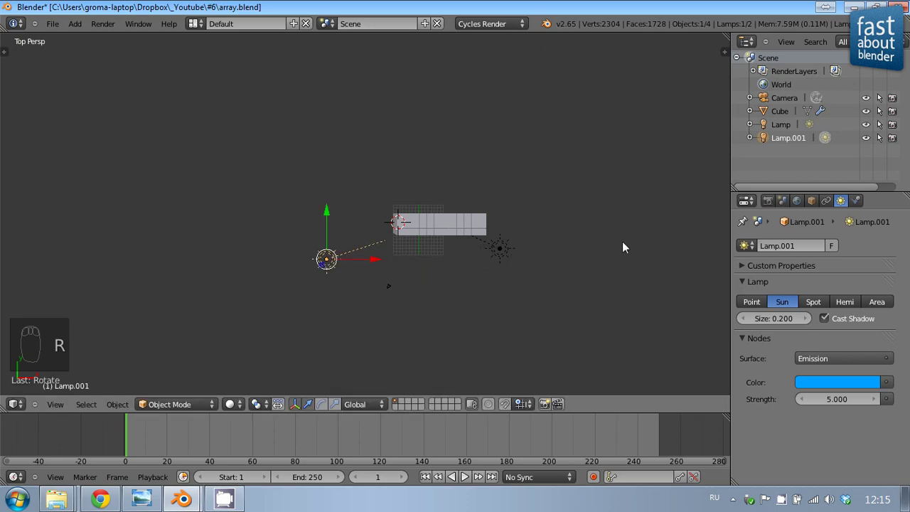
drag(850, 389, 757, 318)
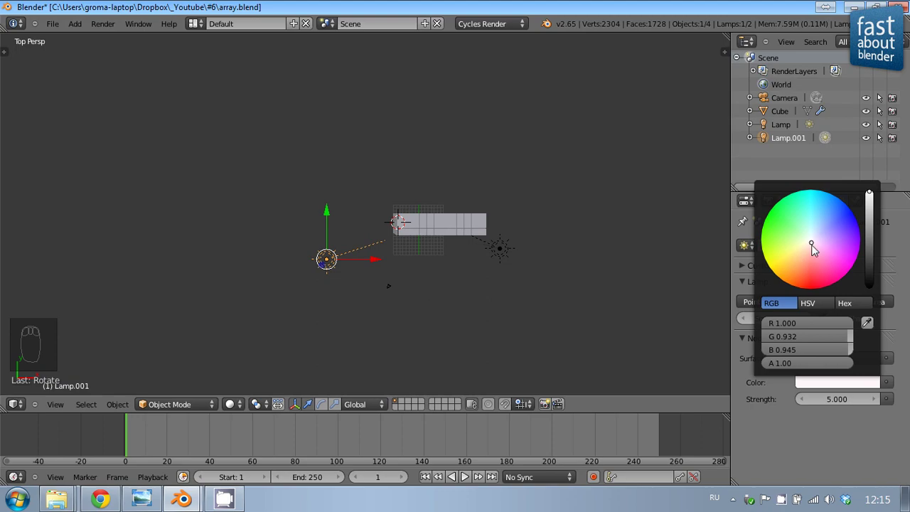
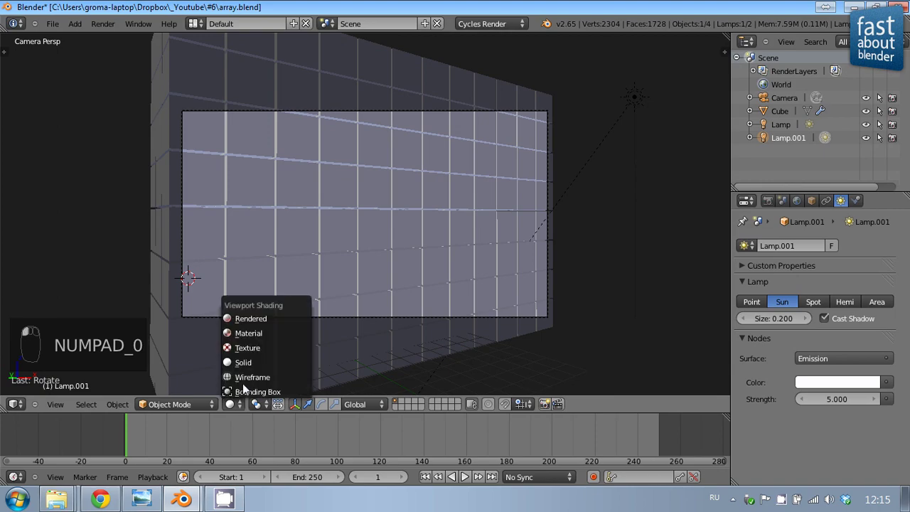
- Set the blue sun lamp's emission strength to 10 while the rendered preview updates
click(266, 330)
click(342, 310)
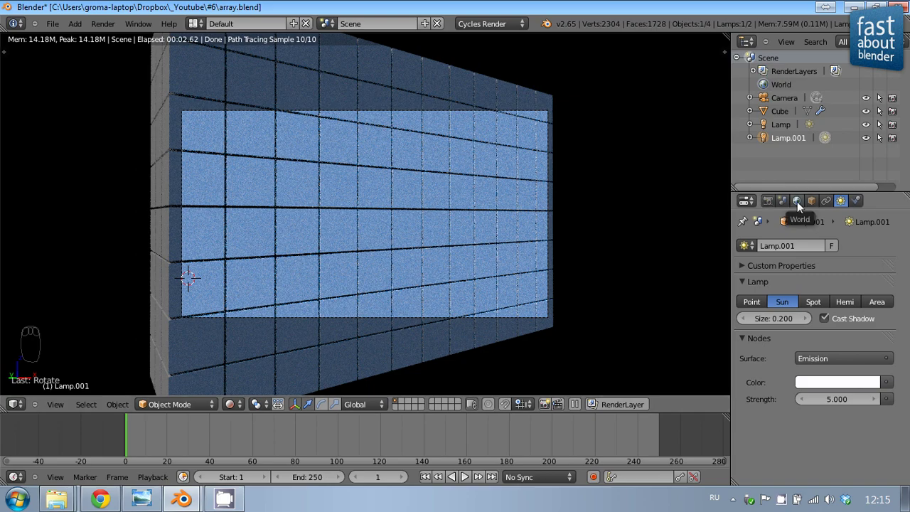
drag(373, 193, 837, 405)
drag(837, 405, 354, 214)
drag(346, 209, 787, 127)
drag(788, 126, 831, 400)
drag(839, 408, 840, 403)
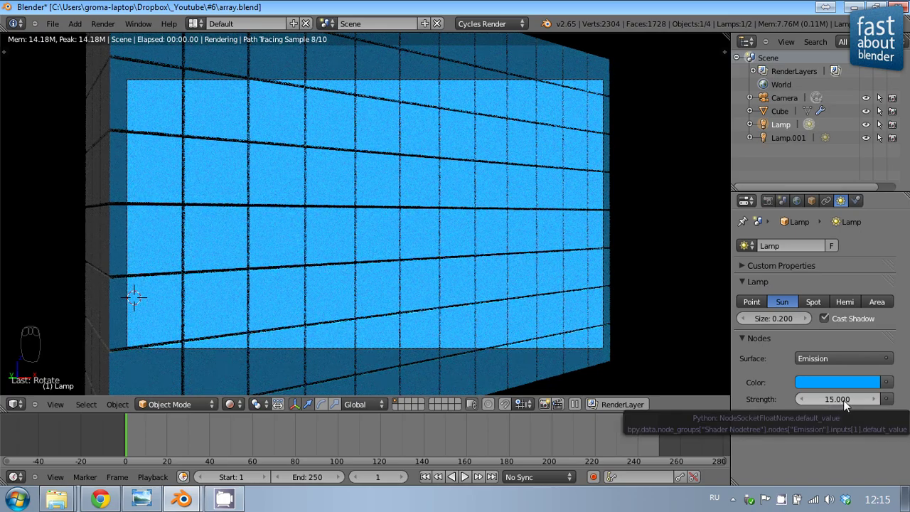
click(849, 407)
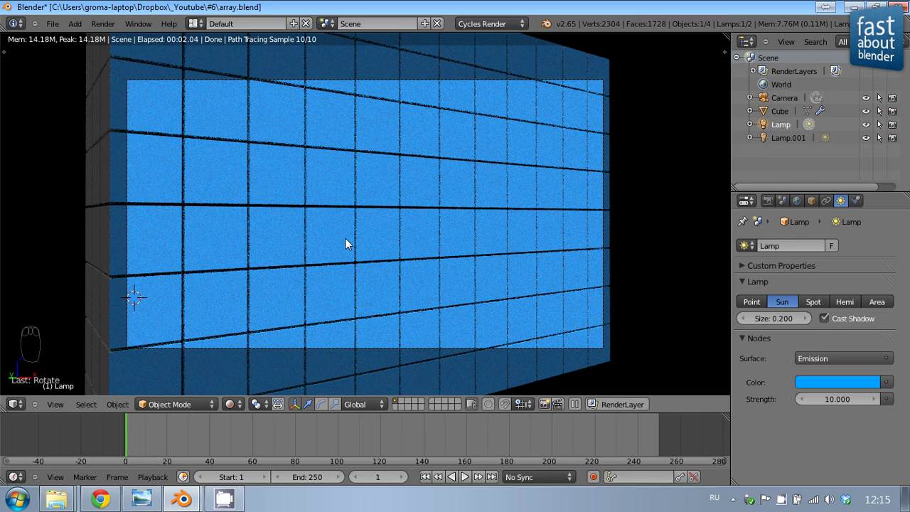
- Select the cube wall again in the viewport
drag(345, 244, 327, 242)
- Add a Bevel modifier with width 0.01 to the cube wall and preview it rendered
key(z)
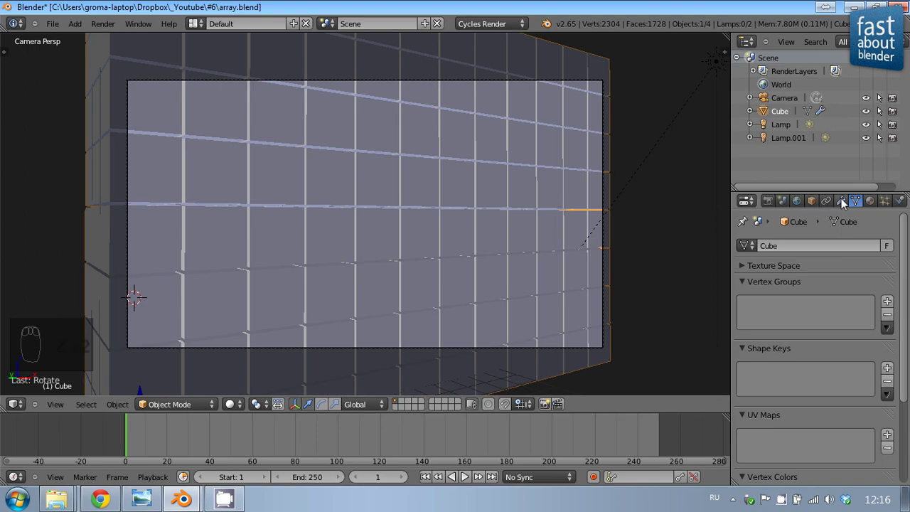
drag(845, 208, 600, 294)
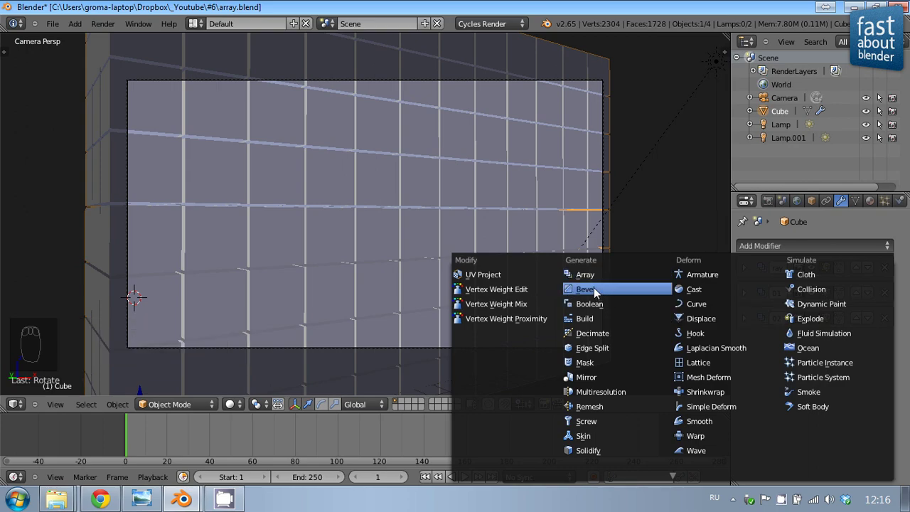
drag(201, 202, 791, 391)
drag(791, 391, 791, 379)
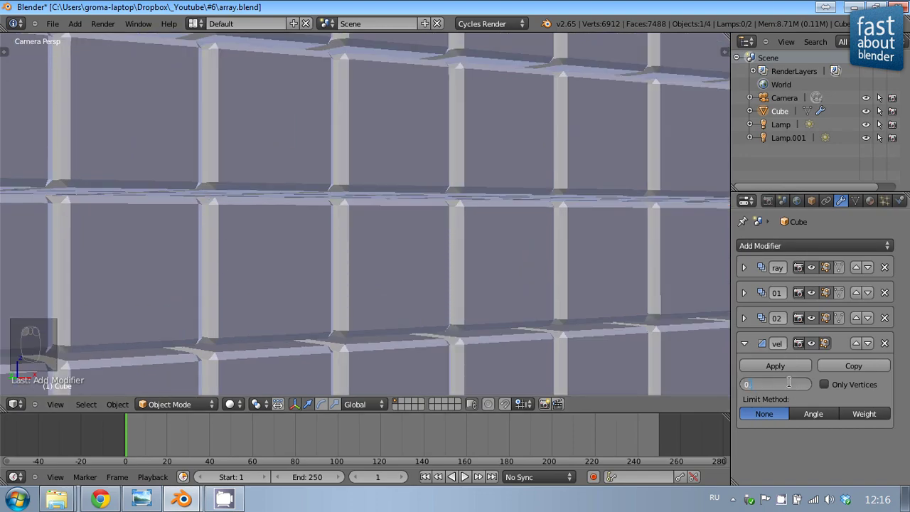
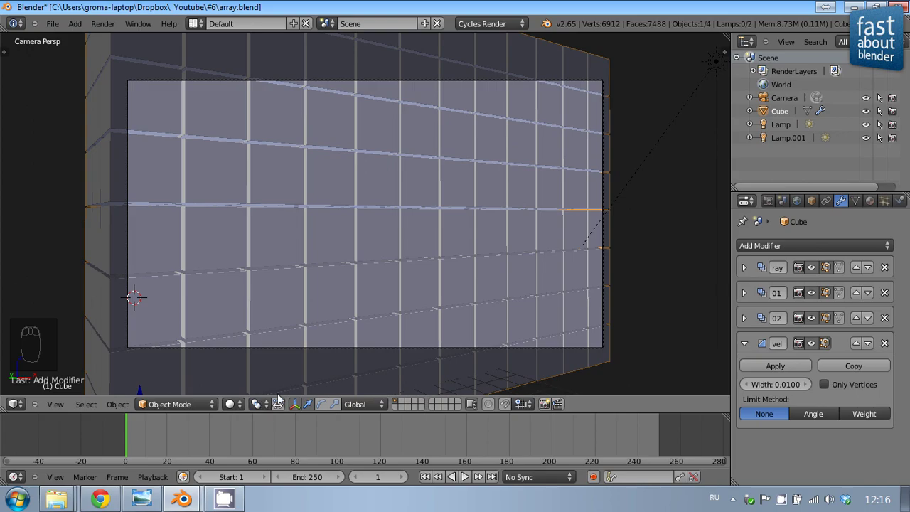
drag(233, 412, 345, 241)
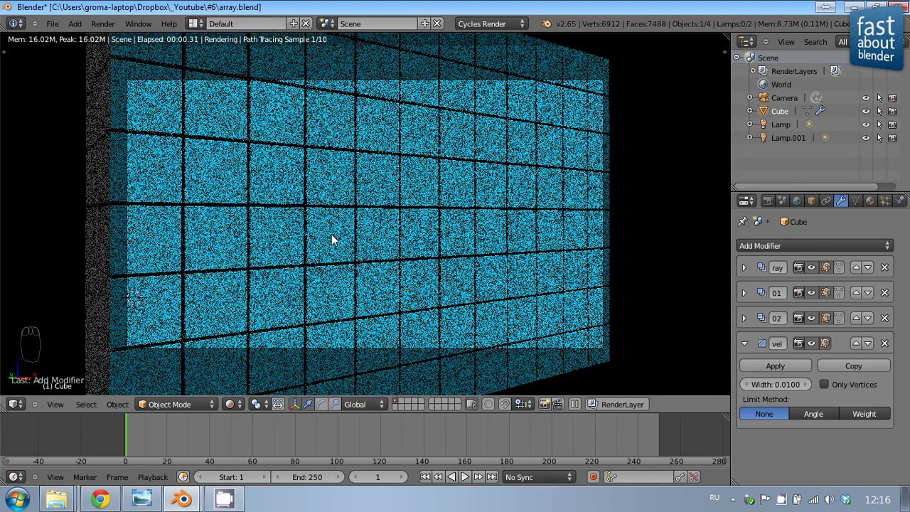
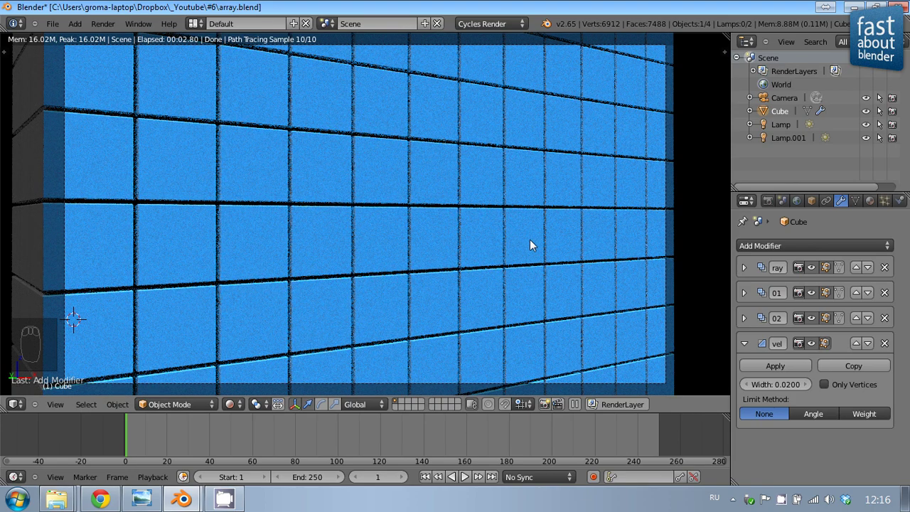
- Return to solid shading and zoom out to see the whole bevelled wall
key(z)
key(z)
drag(501, 228, 360, 236)
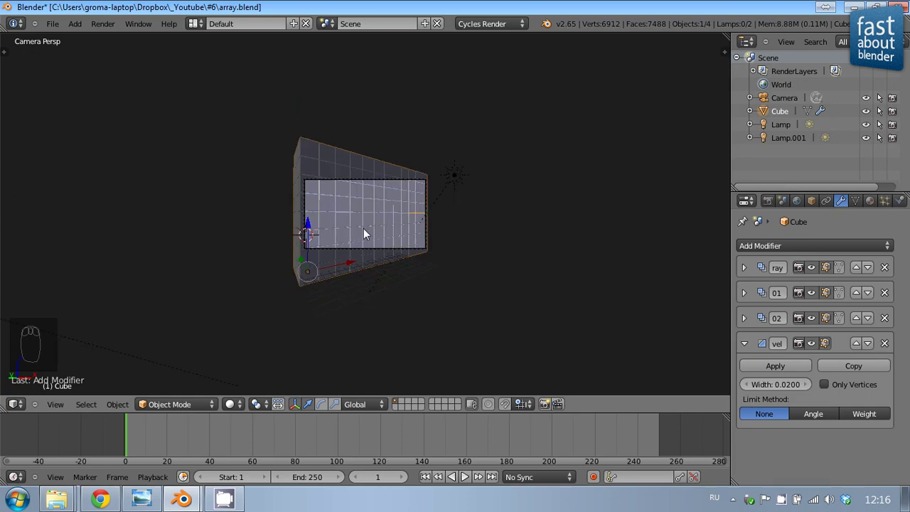
- Rotate the second sun lamp to a slightly new angle and view the wall through the camera
key(KP_7)
drag(374, 300, 333, 204)
drag(328, 201, 509, 238)
drag(333, 207, 434, 356)
key(r)
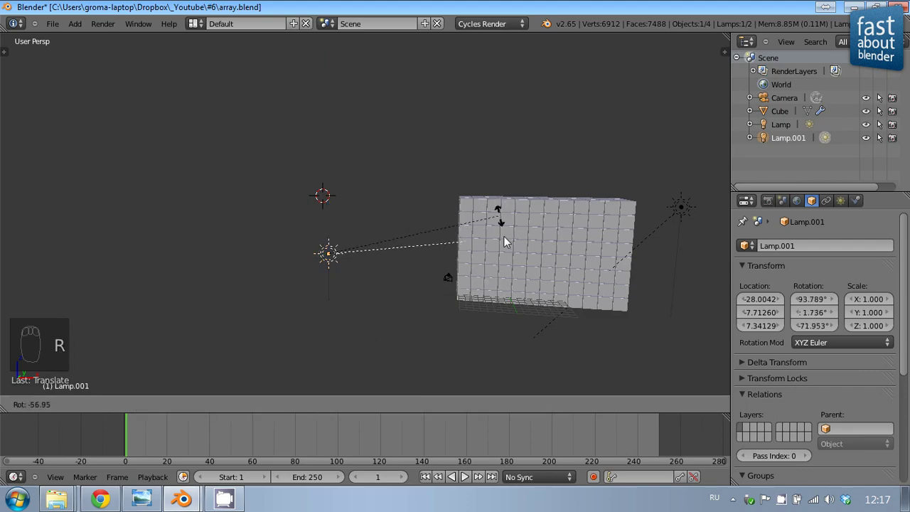
key(KP_0)
key(KP_0)
drag(380, 185, 237, 399)
drag(237, 399, 396, 229)
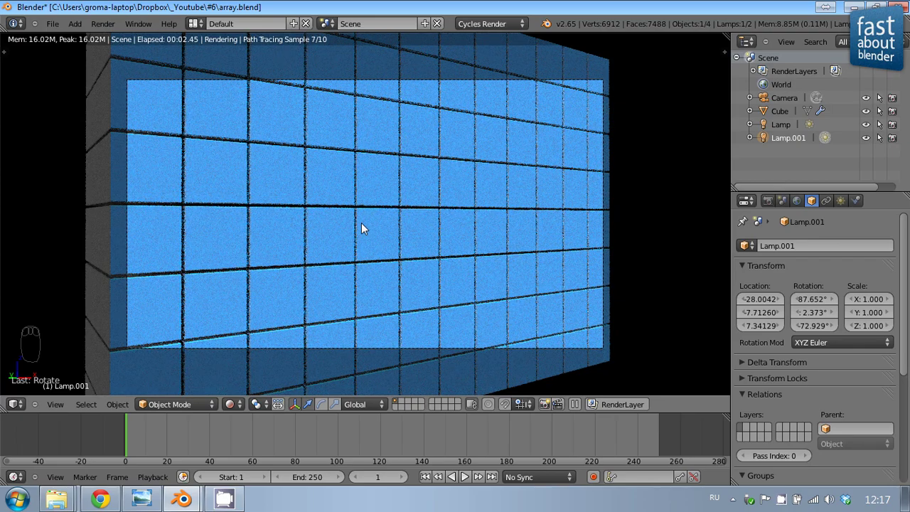
- Inspect the rendered wall up close, then show the World settings
drag(338, 163, 337, 163)
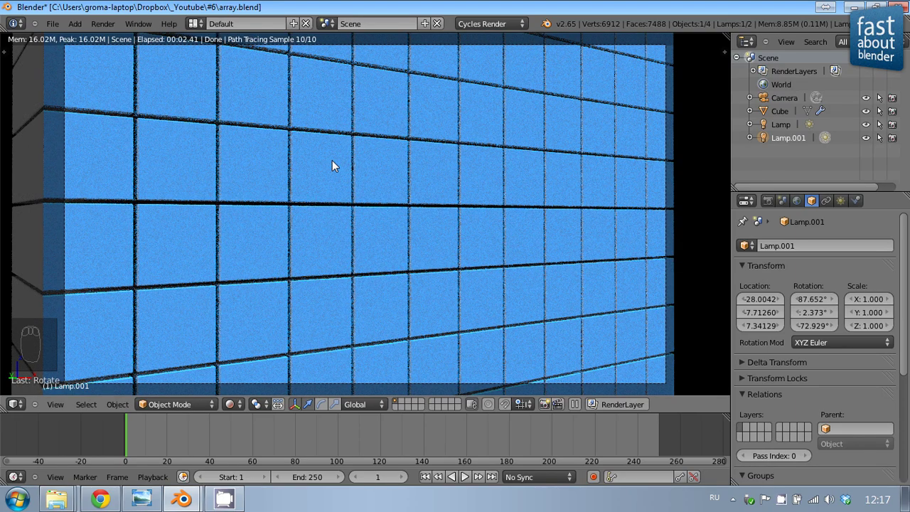
drag(337, 163, 454, 270)
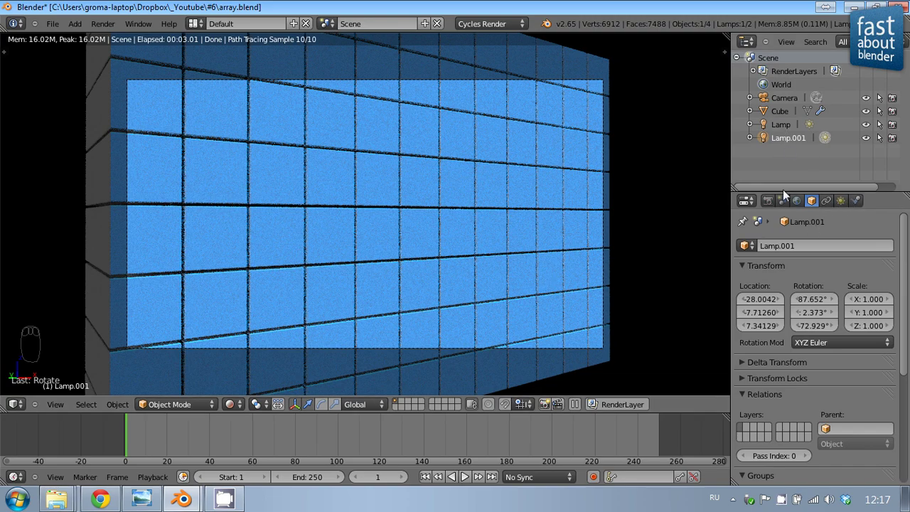
drag(802, 202, 806, 209)
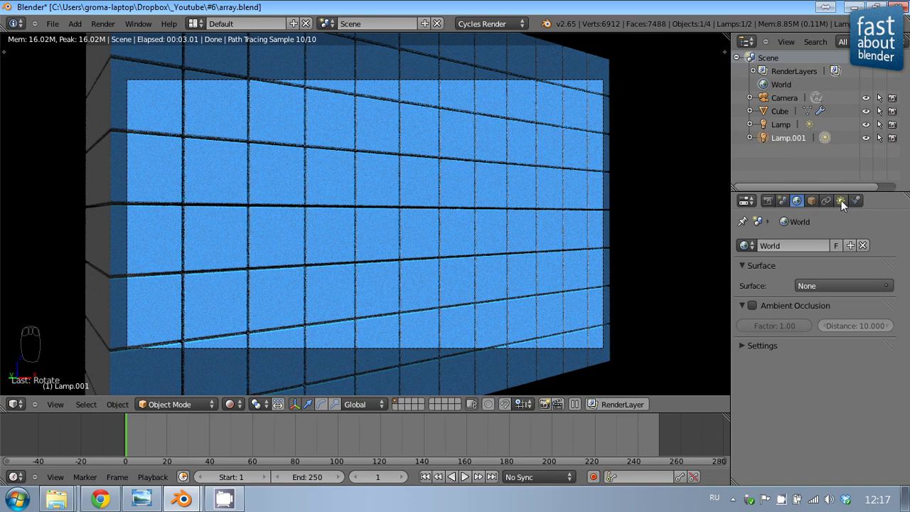
- Back in solid shading, select the cube and expand its Array modifier of count 12
drag(347, 183, 485, 200)
key(z)
key(z)
drag(847, 205, 745, 271)
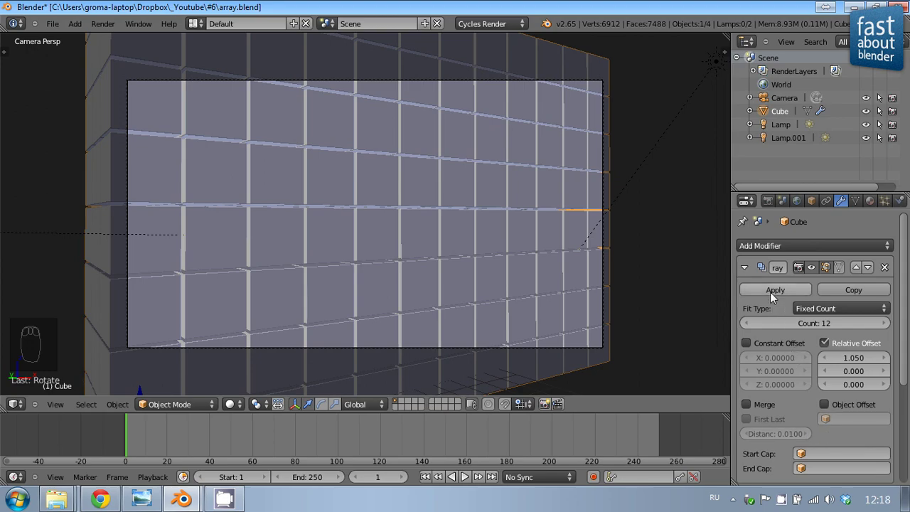
- Apply the wall's modifiers into mesh geometry and view it through the scene camera
drag(774, 297, 753, 283)
drag(744, 272, 475, 208)
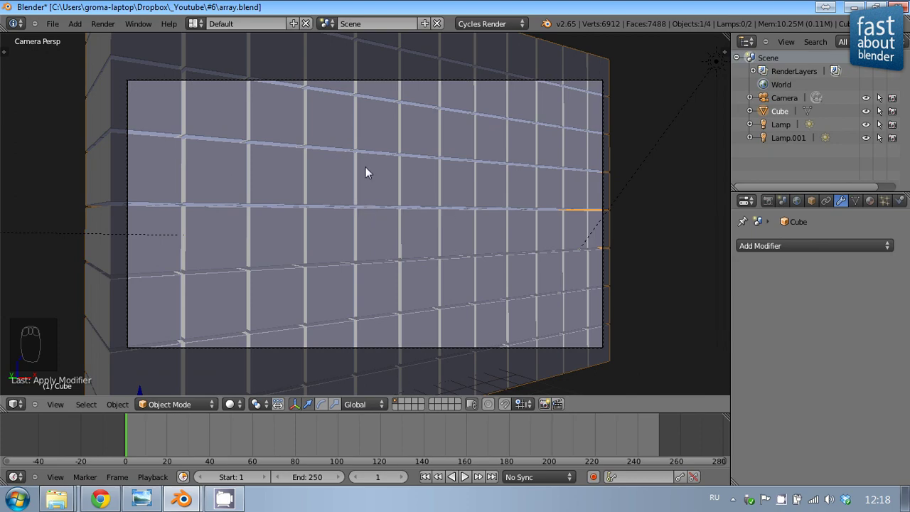
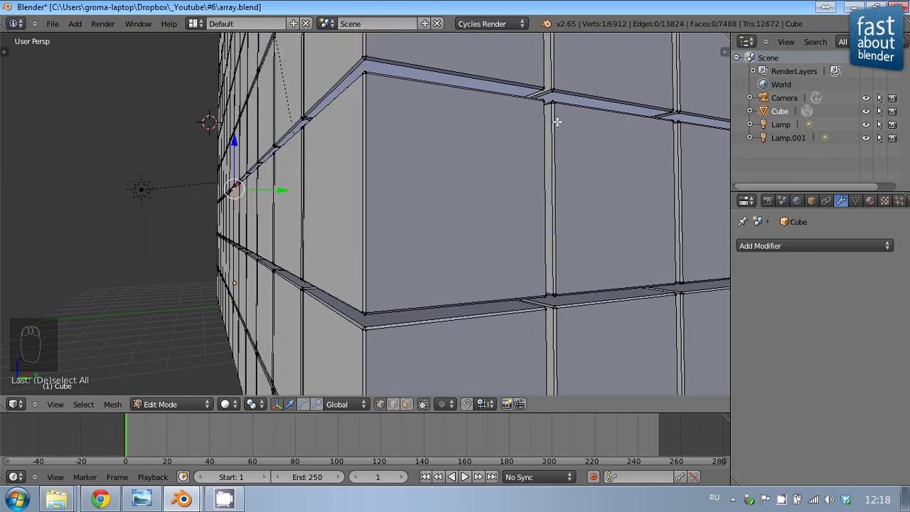
key(Tab)
drag(369, 244, 589, 216)
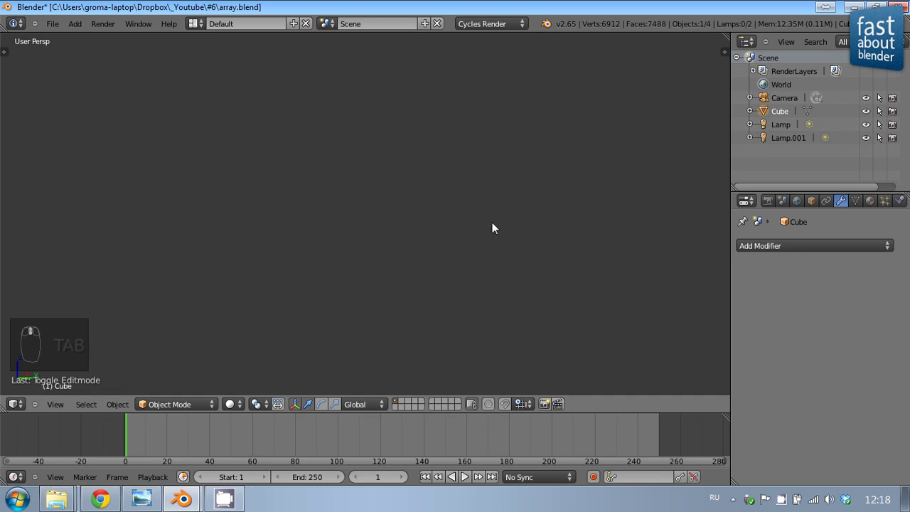
key(KP_0)
middle_click(494, 221)
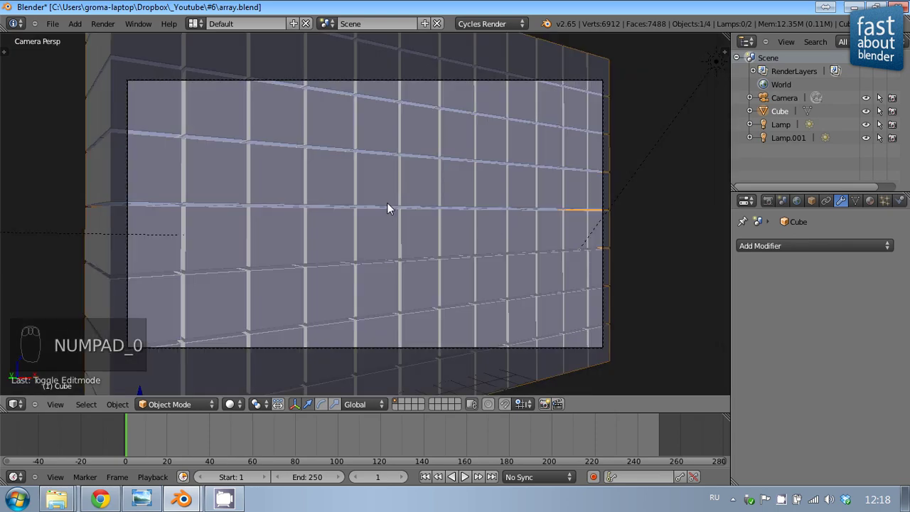
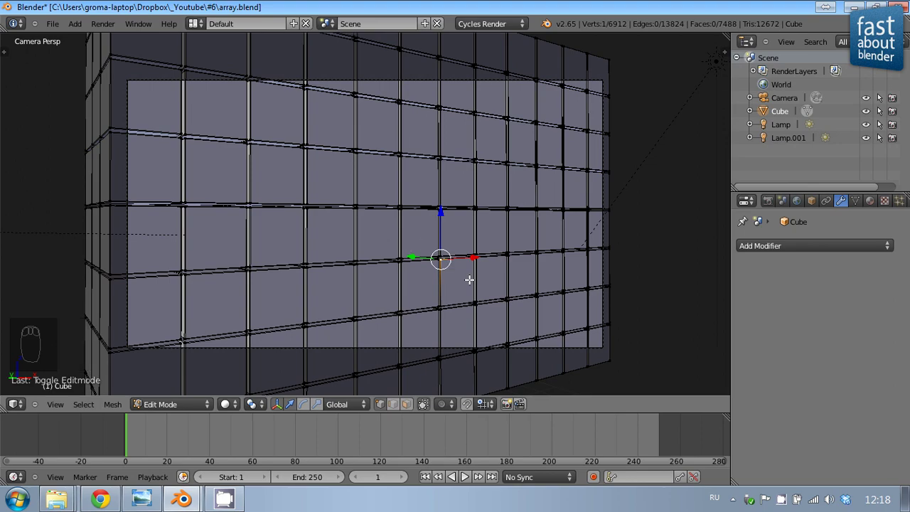
- Deselect everything, switch to face select mode and pick the first wall face
key(a)
key(a)
key(a)
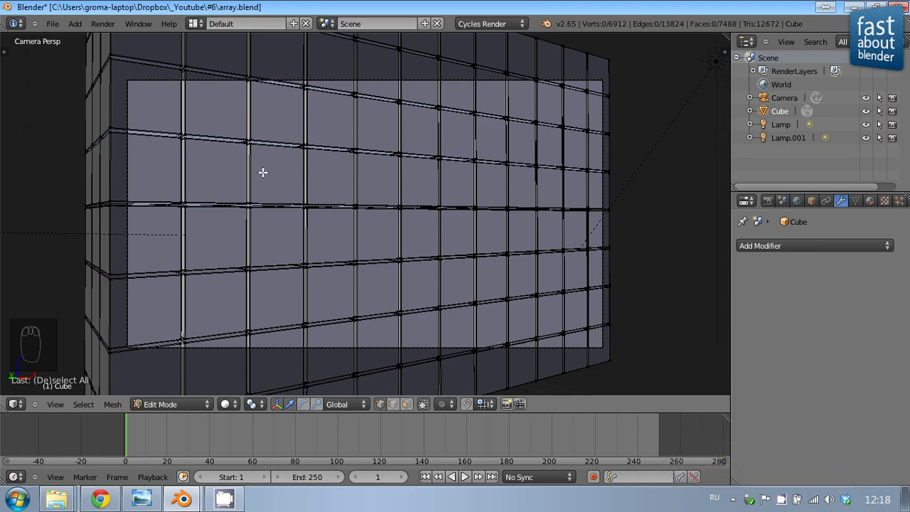
key(l)
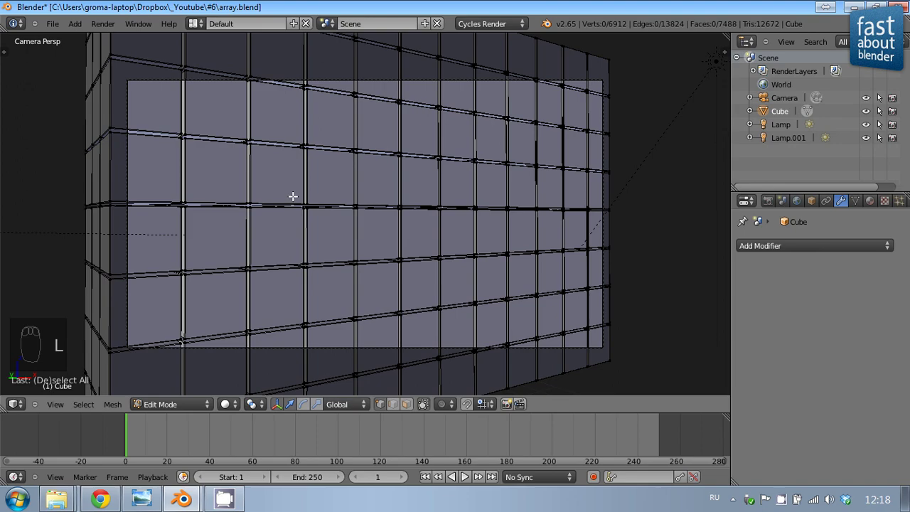
click(413, 410)
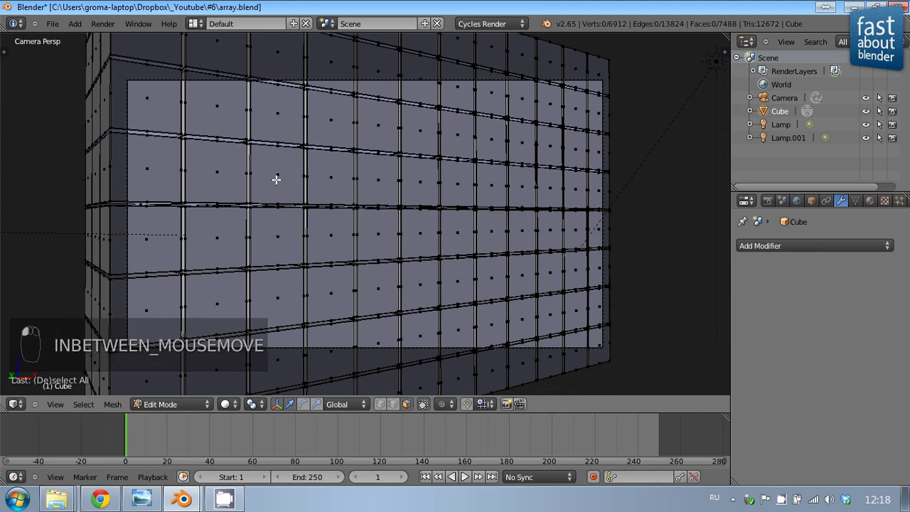
key(l)
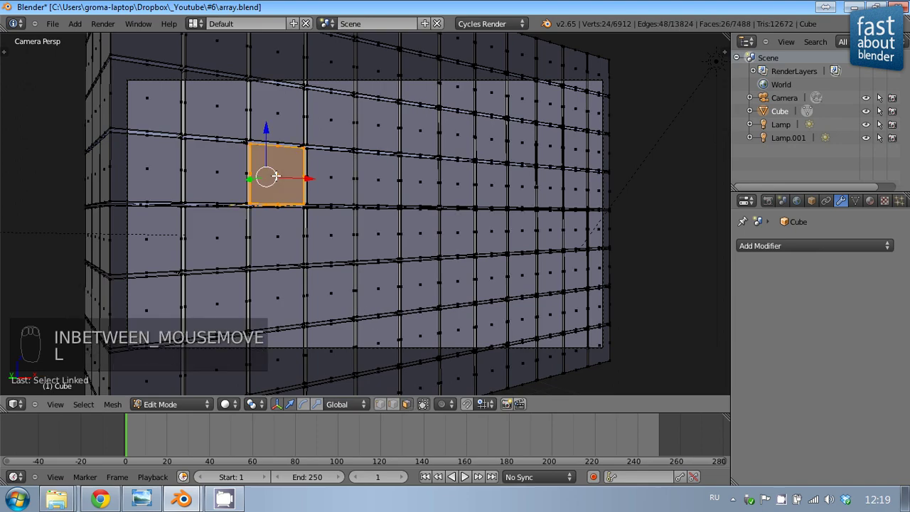
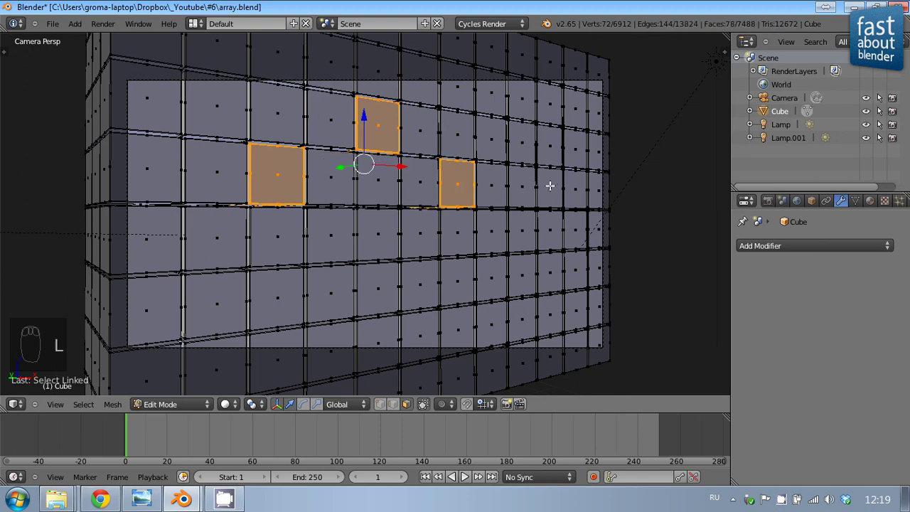
- Add a scattered handful of front faces to the selection, dropping the leftmost one
key(l)
key(l)
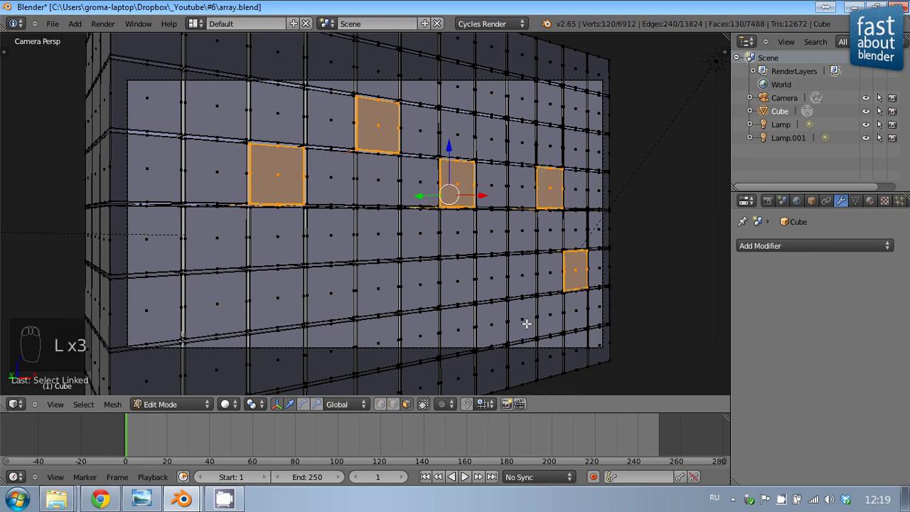
key(l)
key(l)
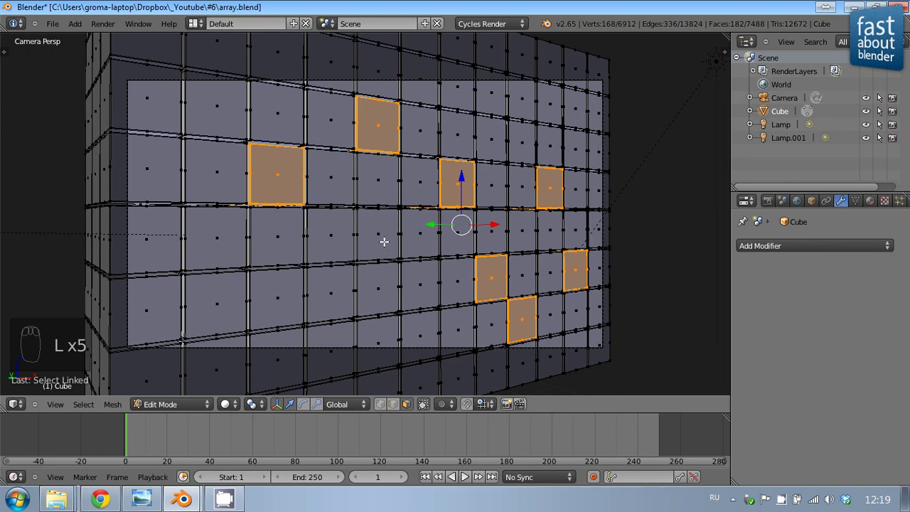
key(l)
key(l)
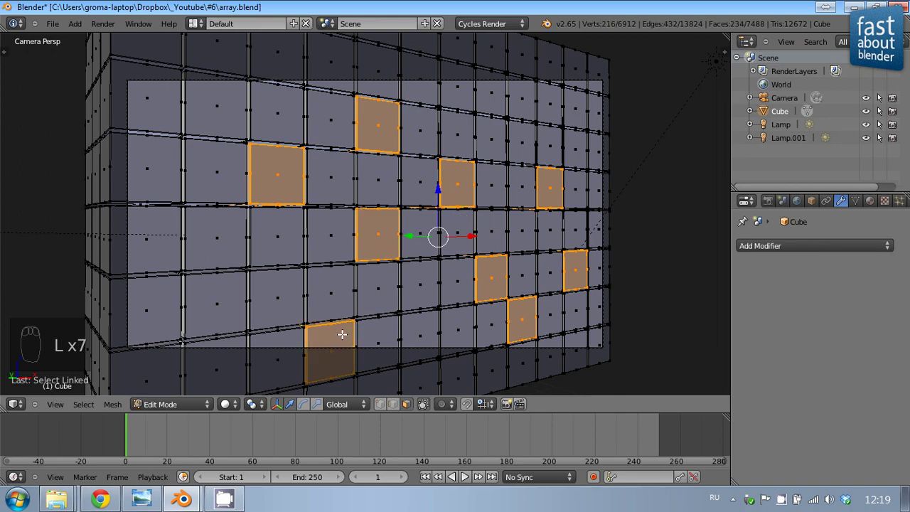
key(l)
key(l)
key(l)
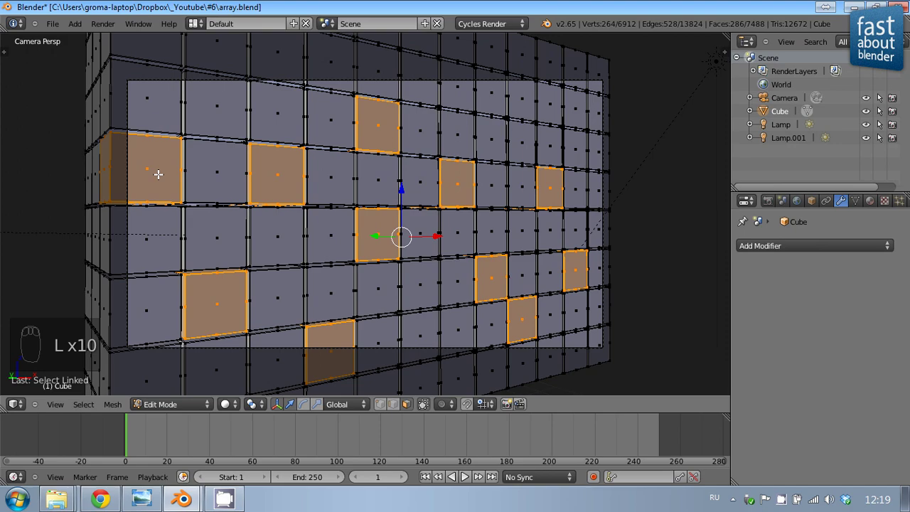
key(ctrl+z)
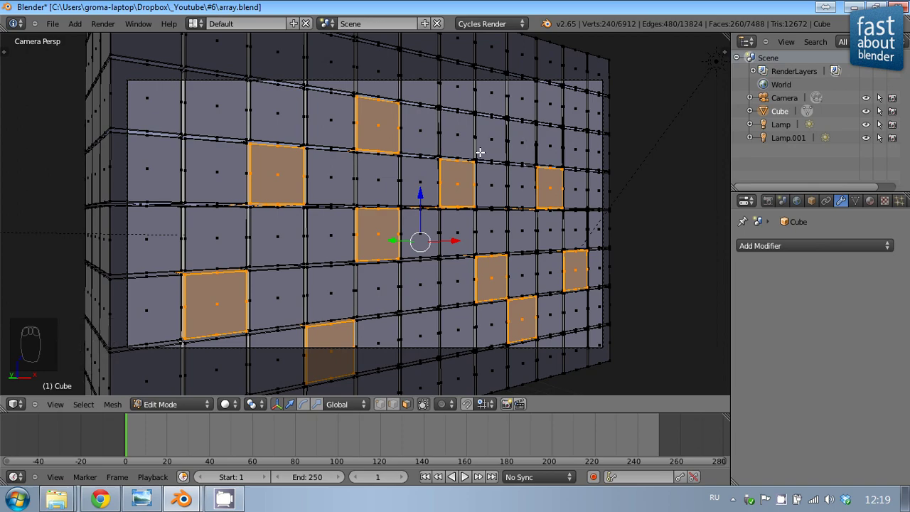
- Delete the selected faces to leave recessed gaps and return to Object Mode
key(Delete)
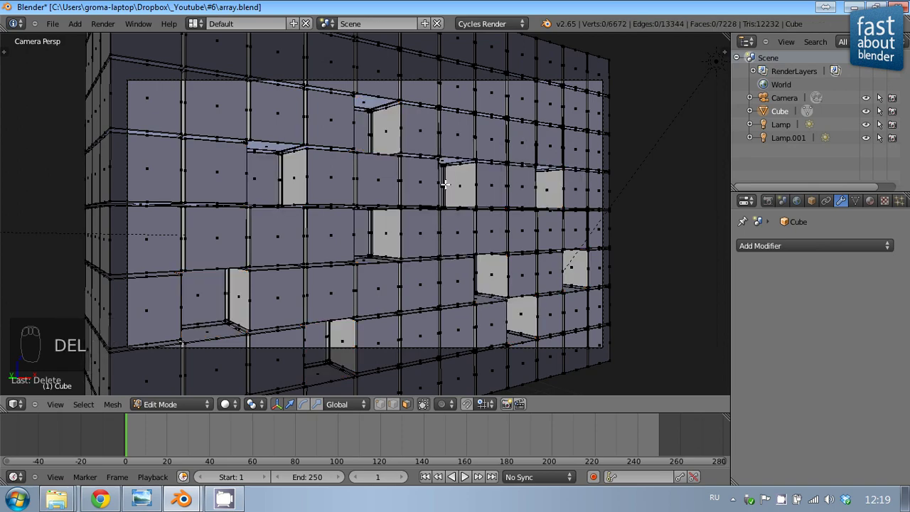
key(Tab)
- Frame the wall with recessed squares in the camera view and preview it rendered in Cycles
middle_click(389, 125)
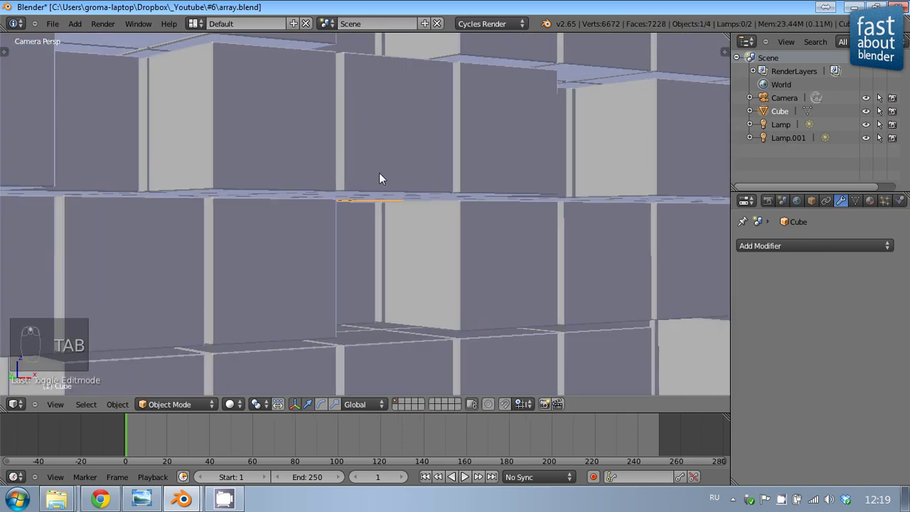
middle_click(382, 187)
middle_click(479, 175)
middle_click(346, 179)
middle_click(346, 179)
key(Right)
key(KP_0)
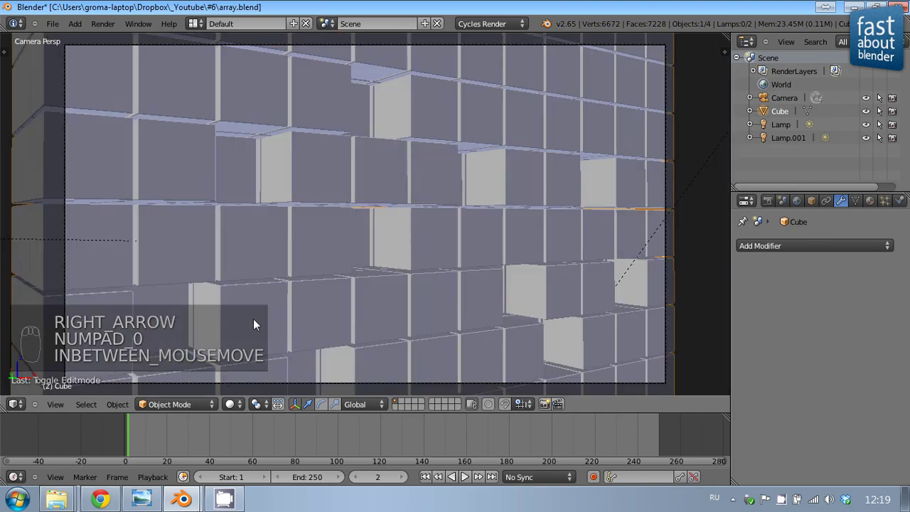
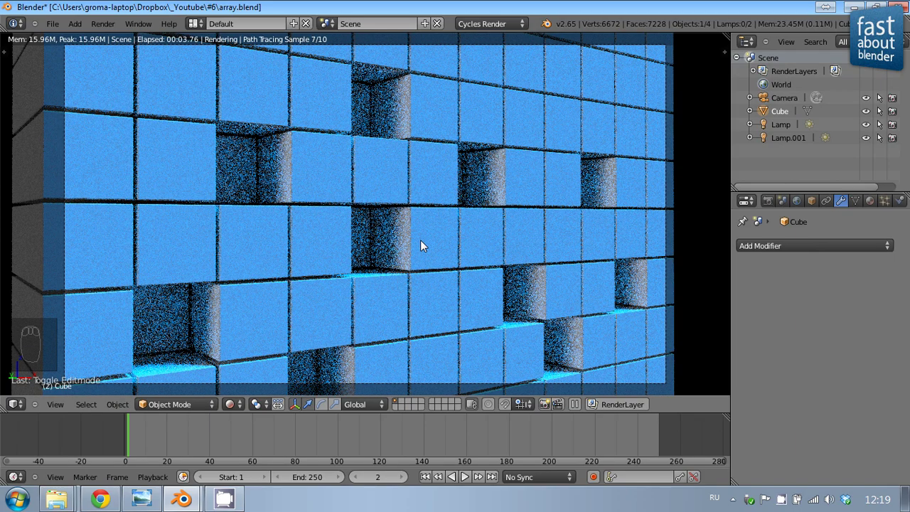
drag(432, 247, 428, 234)
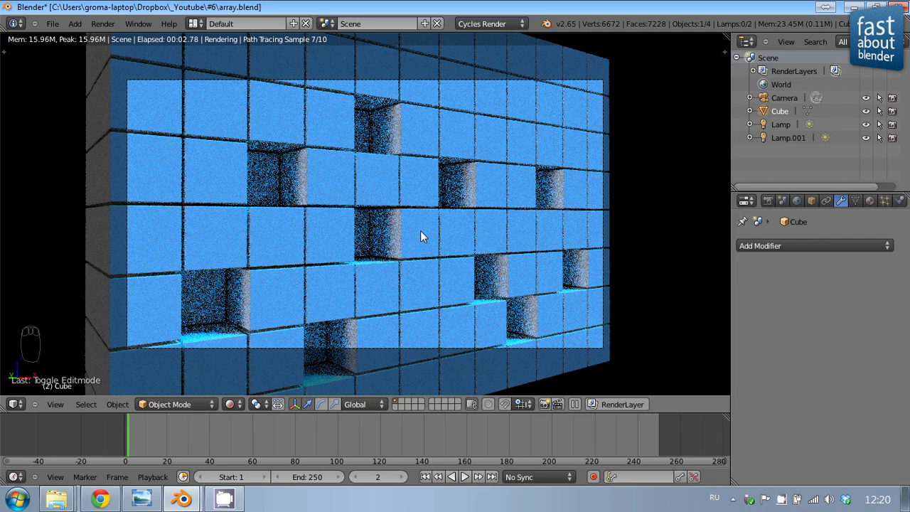
drag(424, 238, 536, 170)
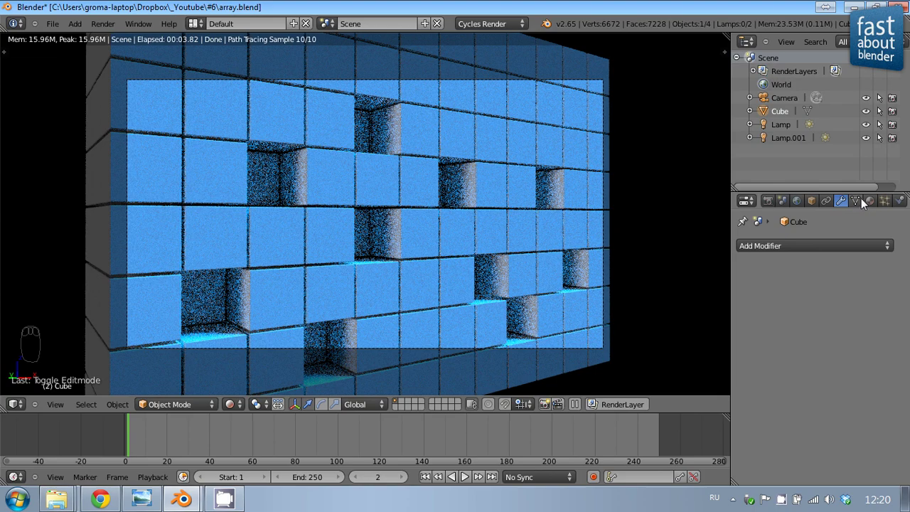
- Give the cube a node-based Glossy BSDF material with roughness 0.5
drag(872, 205, 864, 295)
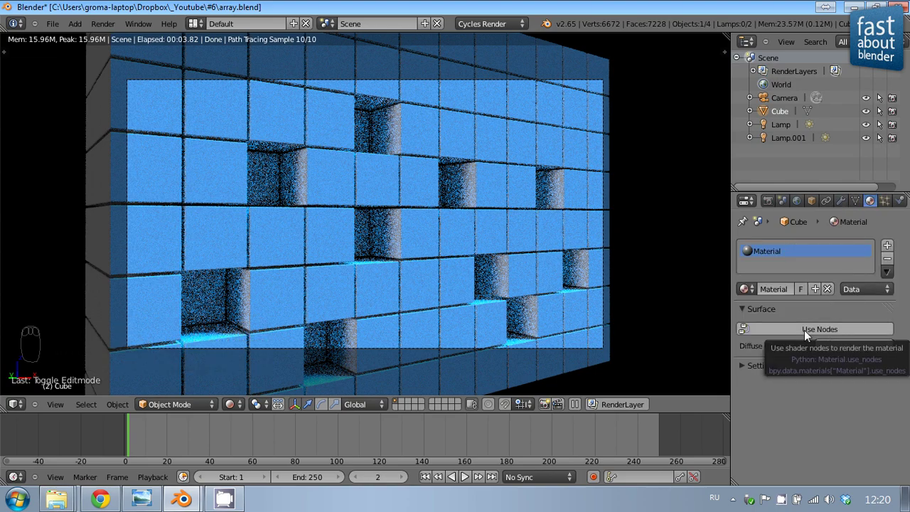
drag(809, 333, 840, 330)
drag(840, 331, 730, 266)
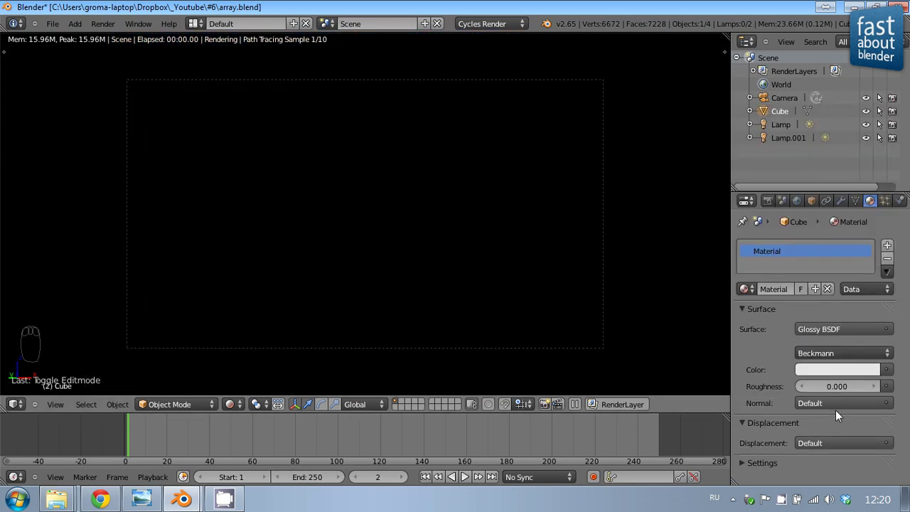
drag(877, 393, 878, 393)
drag(802, 391, 813, 395)
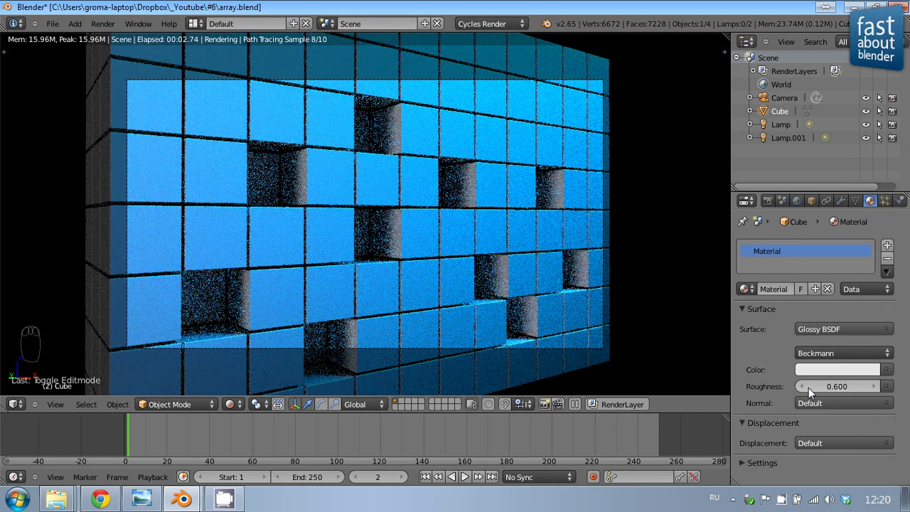
drag(813, 394, 812, 395)
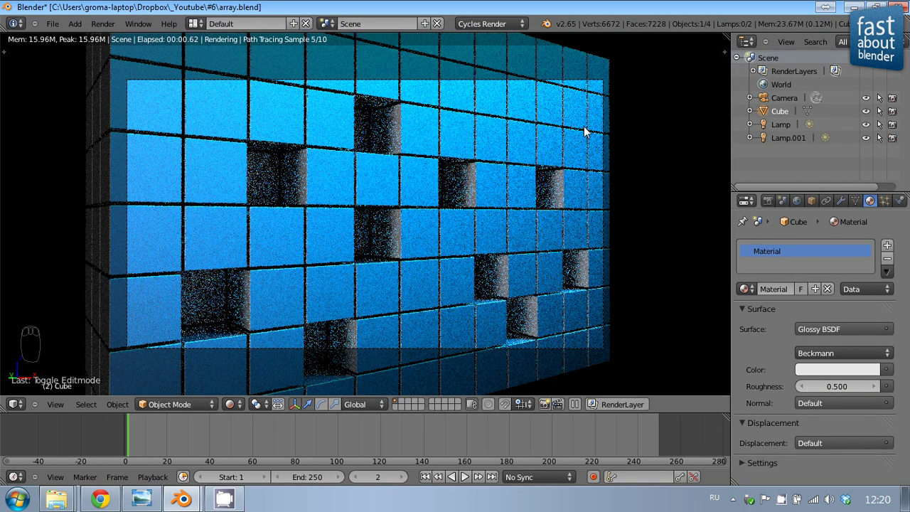